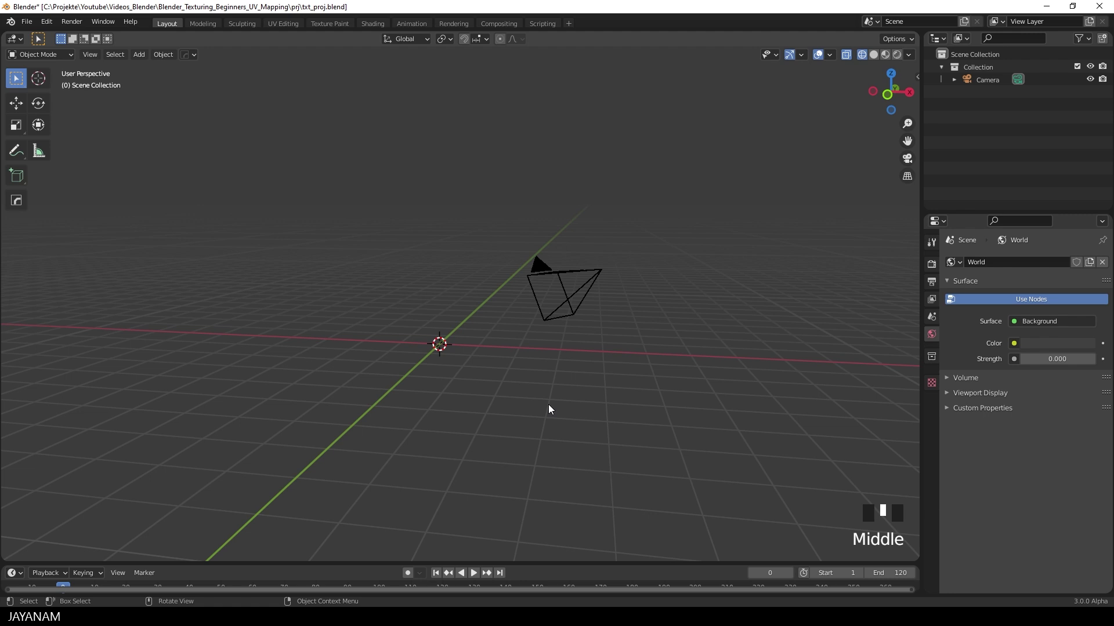
Step: Delete the camera and add the window photo as an upright reference image resting on the ground line
left_click_drag(571, 313, 499, 405)
key("Delete")
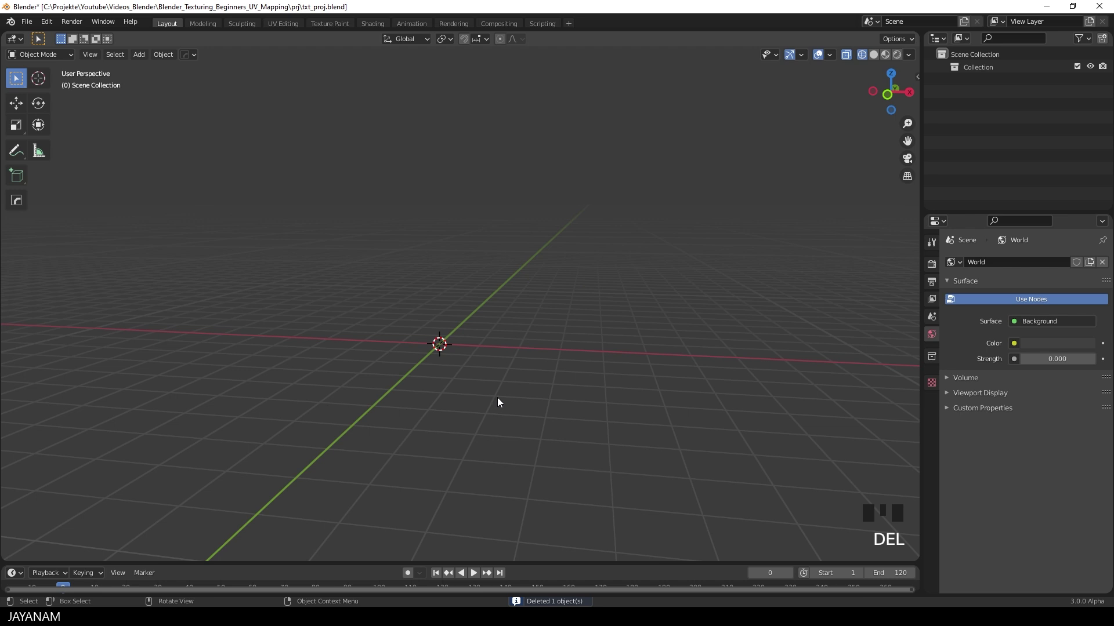
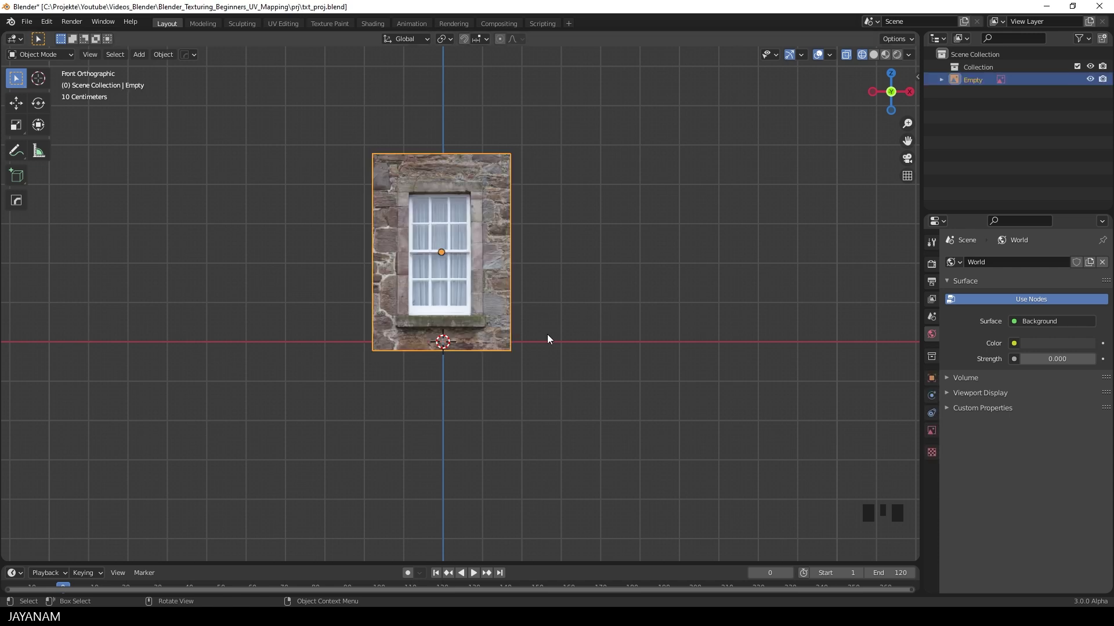
left_click_drag(486, 37, 456, 172)
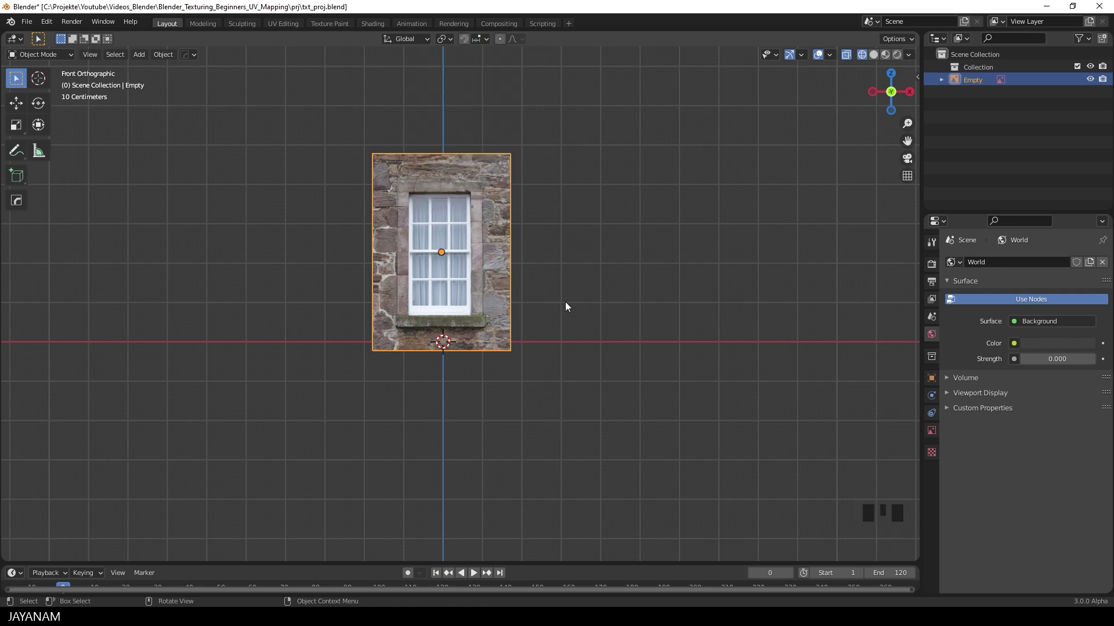
key("g")
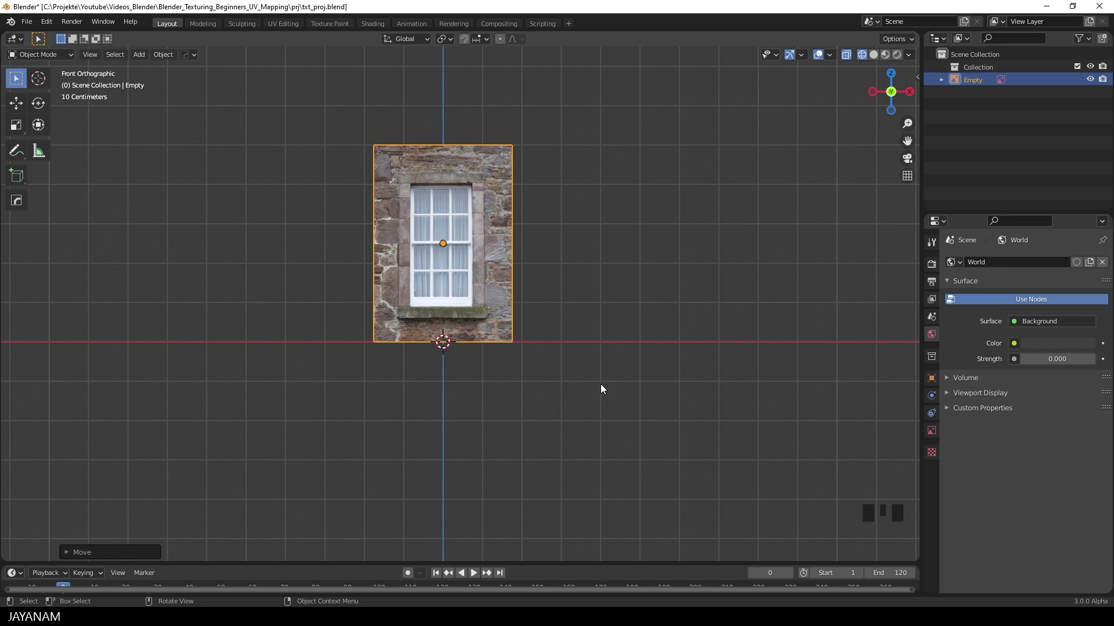
Step: Add a new plane at the origin in front of the reference image and enter Edit Mode on it
left_click_drag(971, 87, 604, 24)
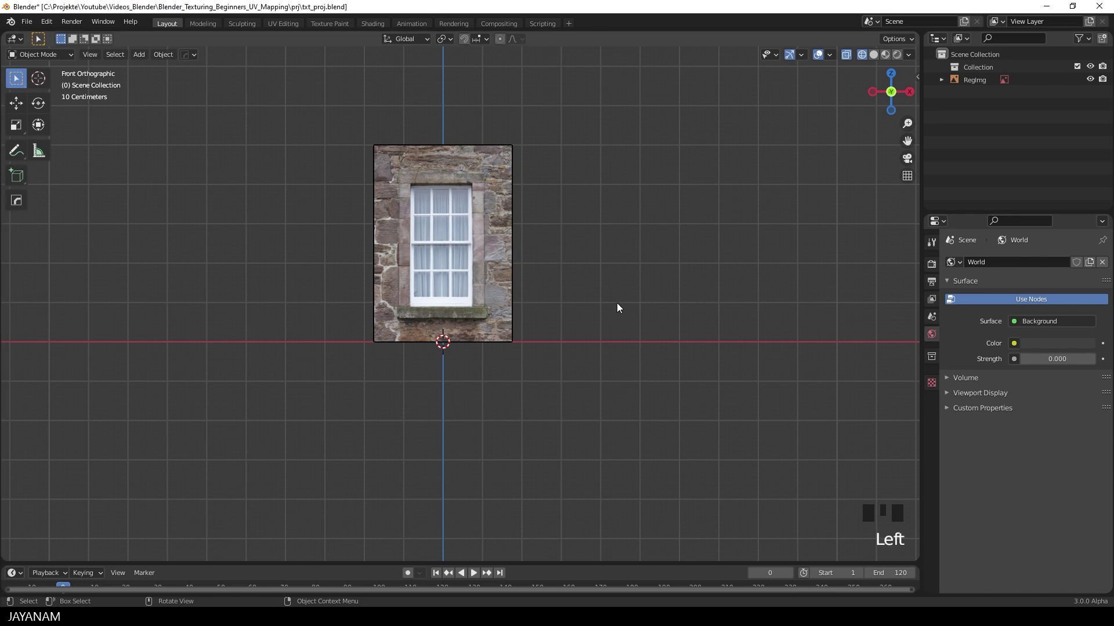
key("shift+a")
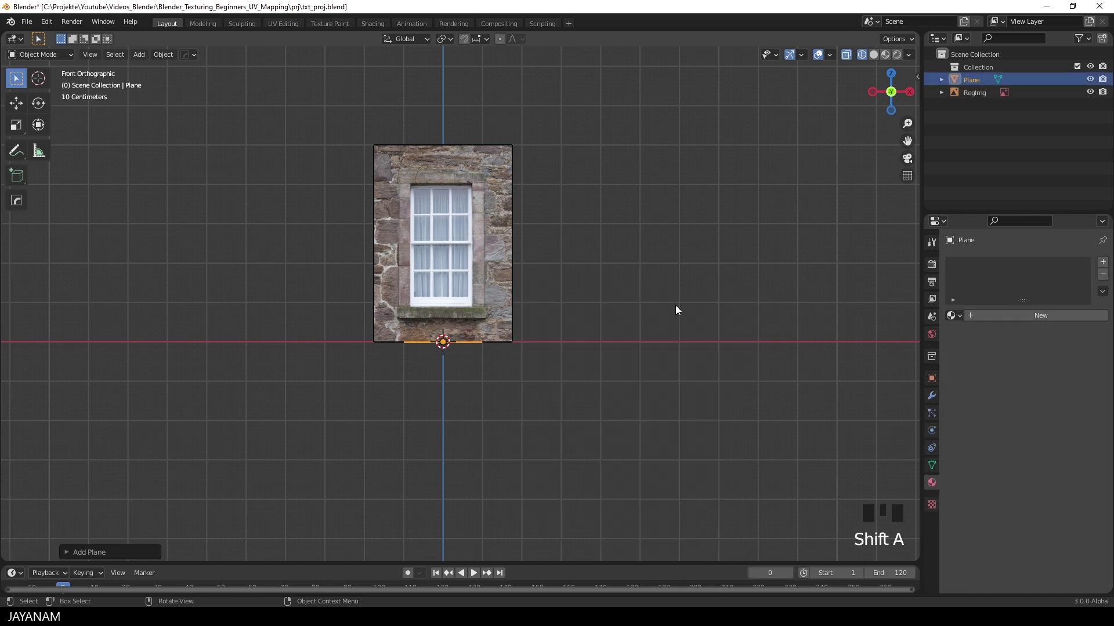
left_click_drag(693, 316, 588, 344)
scroll("up", 3)
scroll("up", 3)
key("Tab")
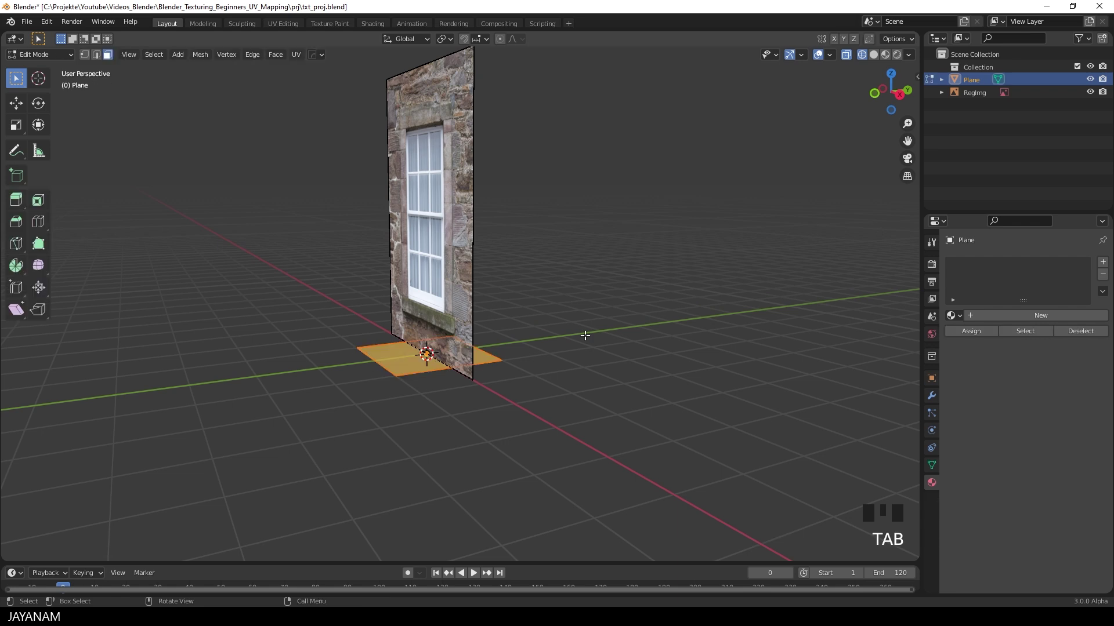
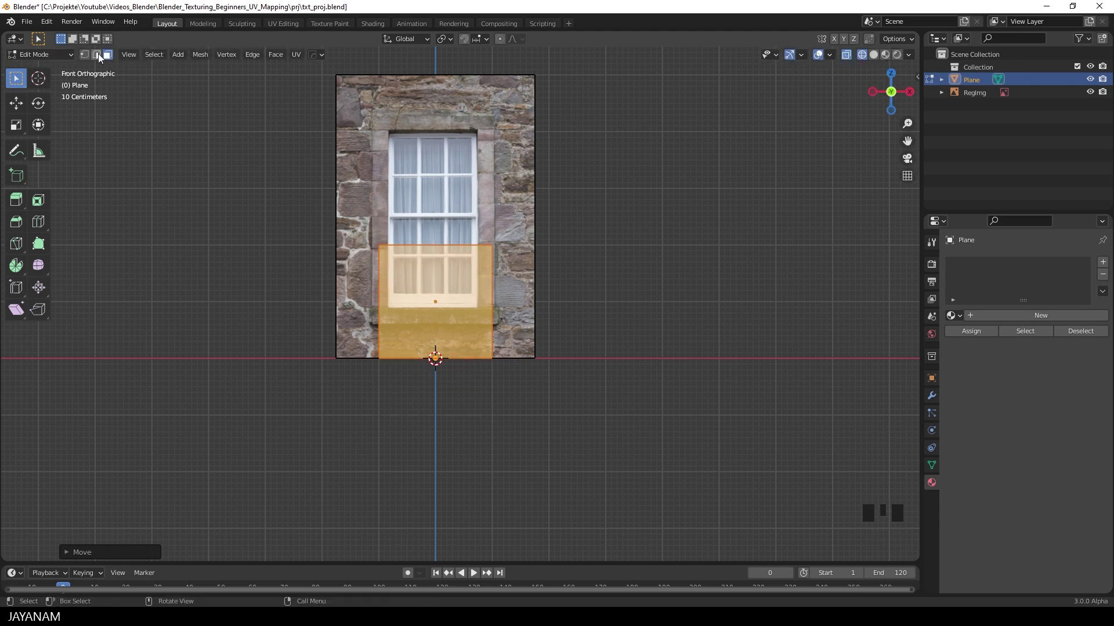
Step: Switch to edge select to start aligning the plane's edges with the photo's borders
left_click(99, 54)
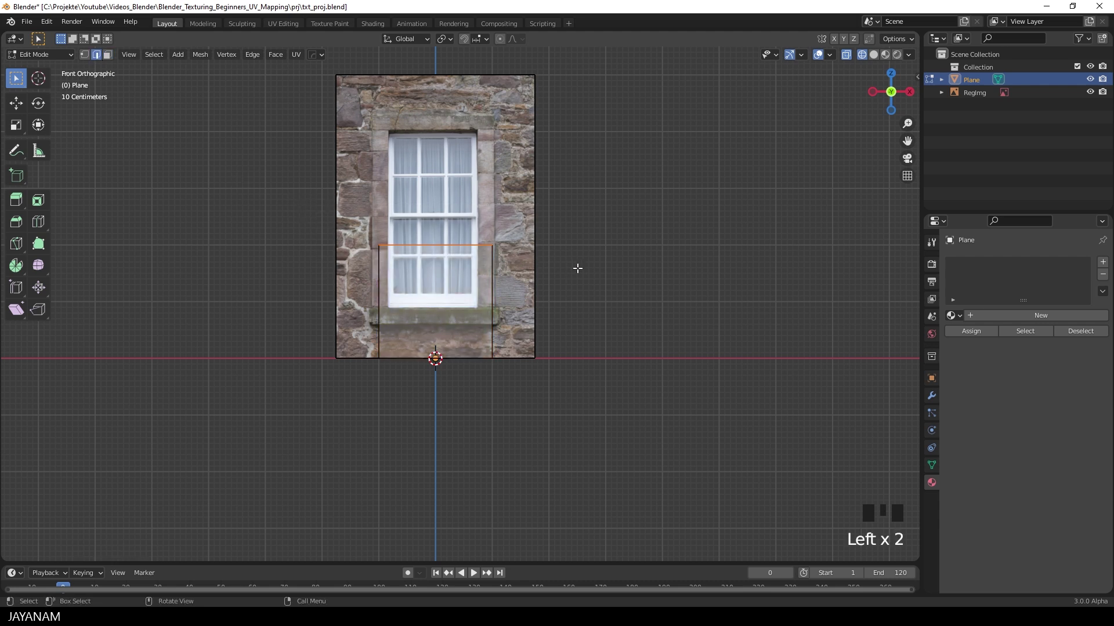
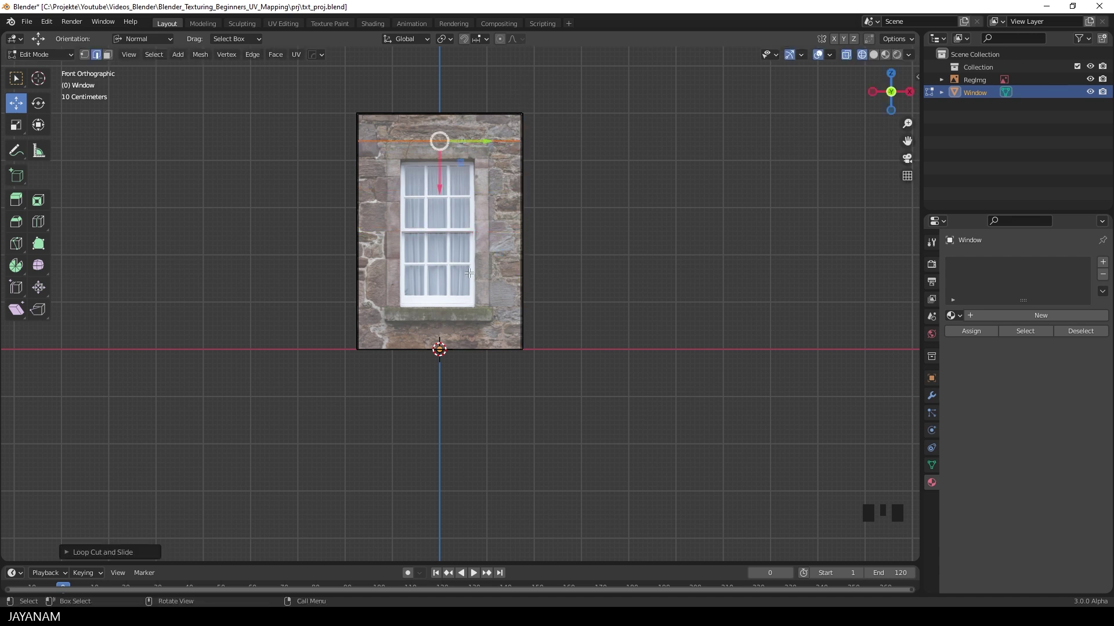
Step: Add loop cuts along the frame's top, bottom and sides, then scale the inner vertical loops to the glass edges
key("ctrl+r")
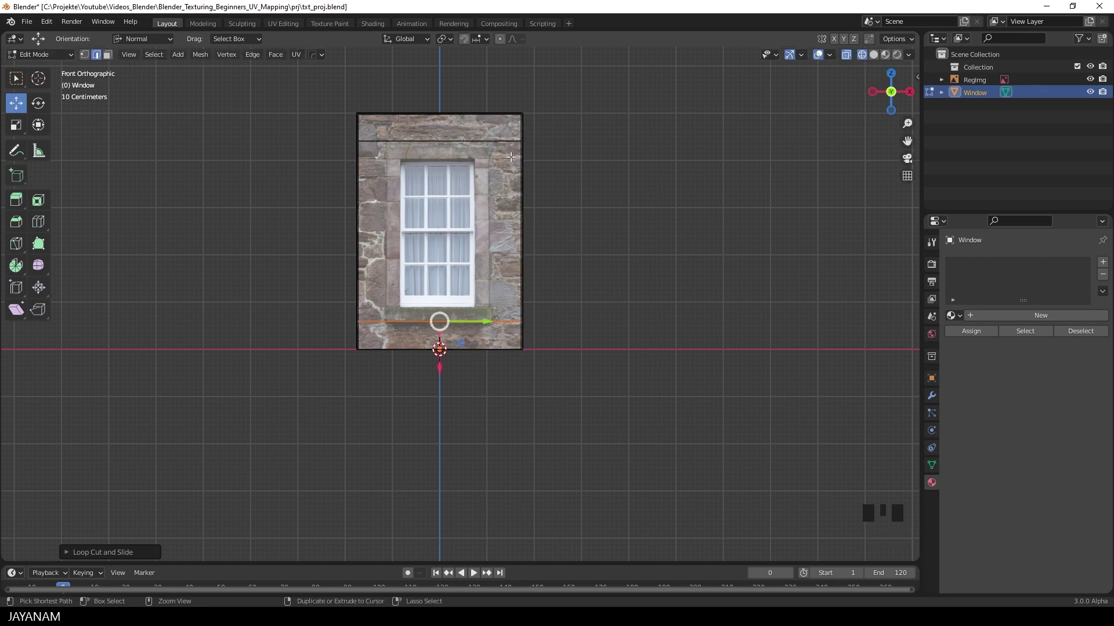
key("ctrl+r")
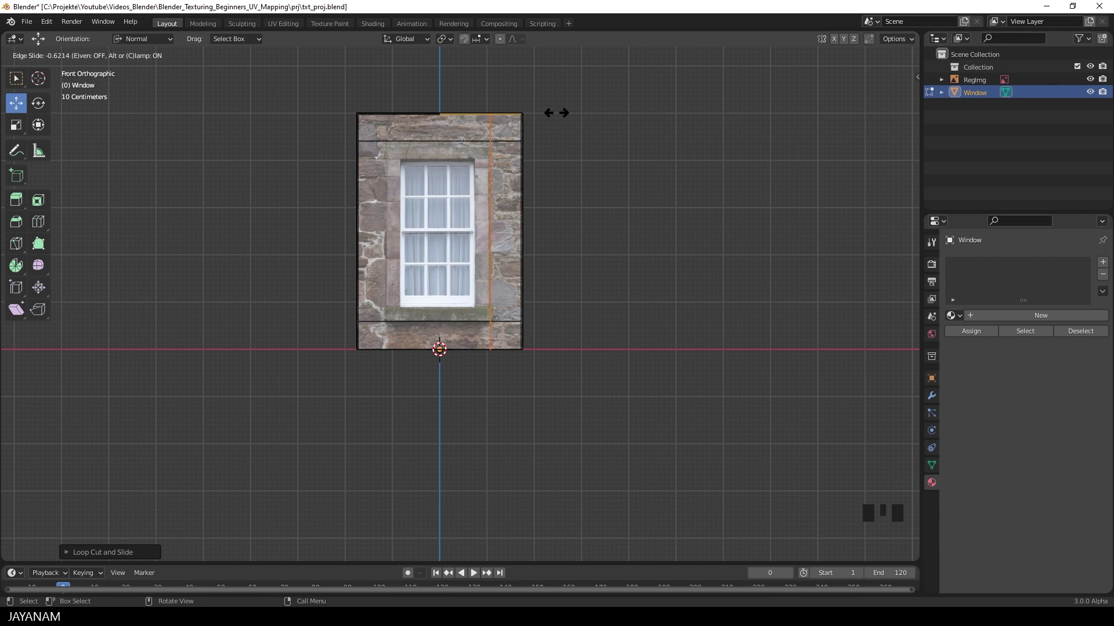
key("ctrl+r")
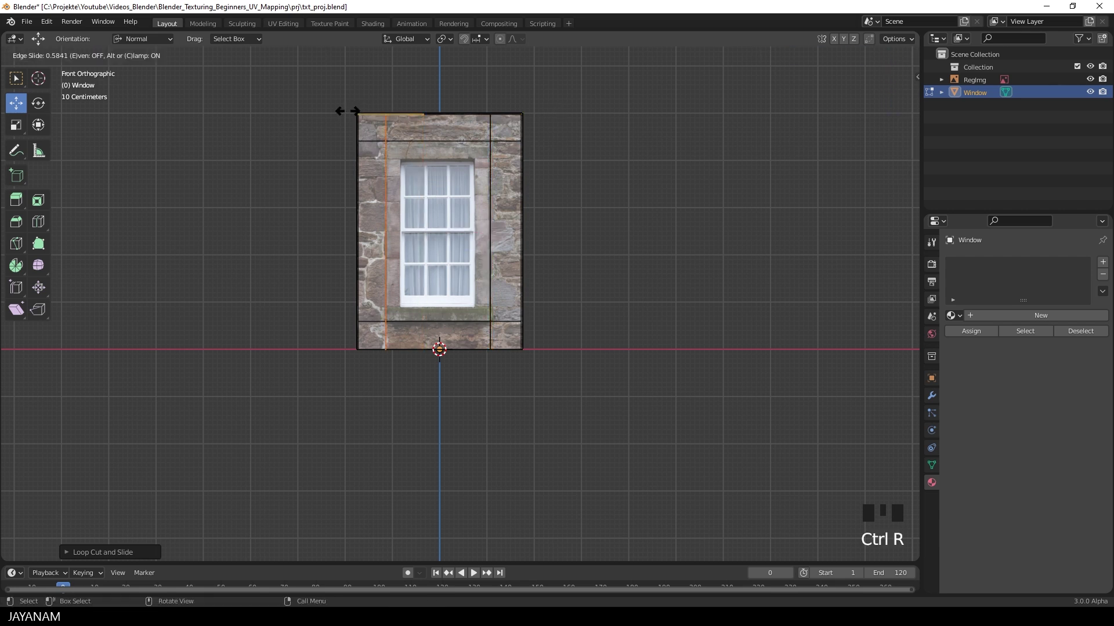
key("ctrl+r")
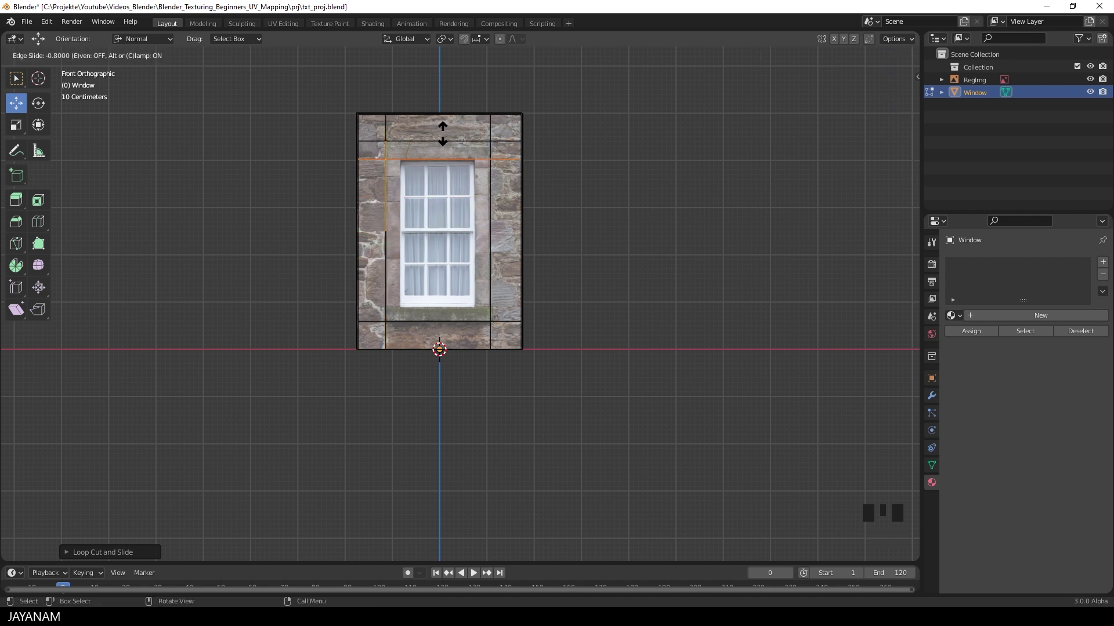
key("ctrl+r")
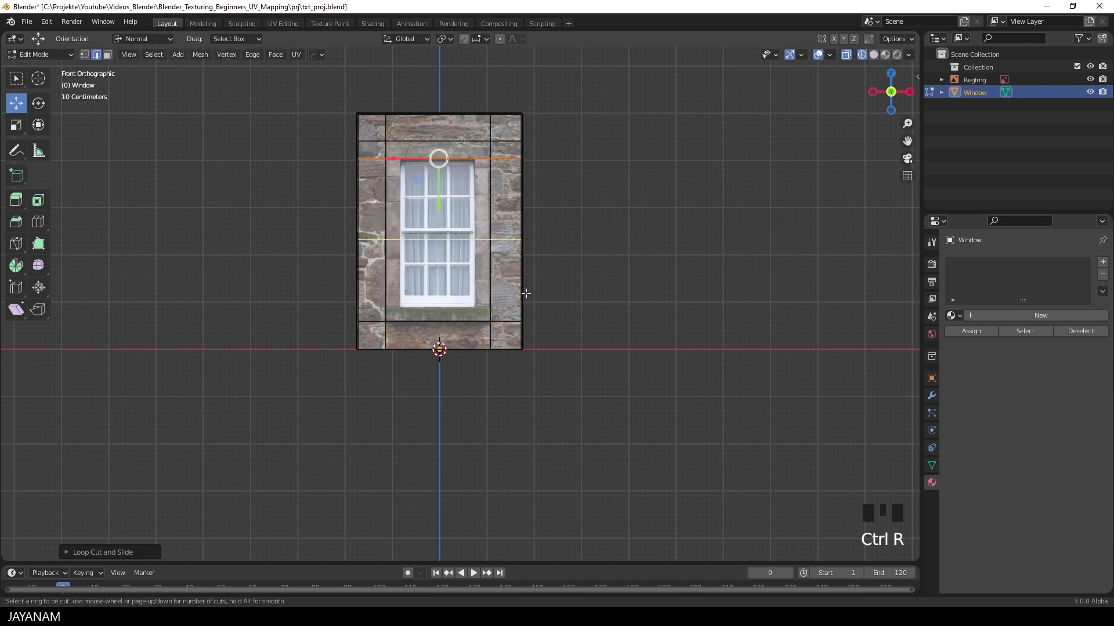
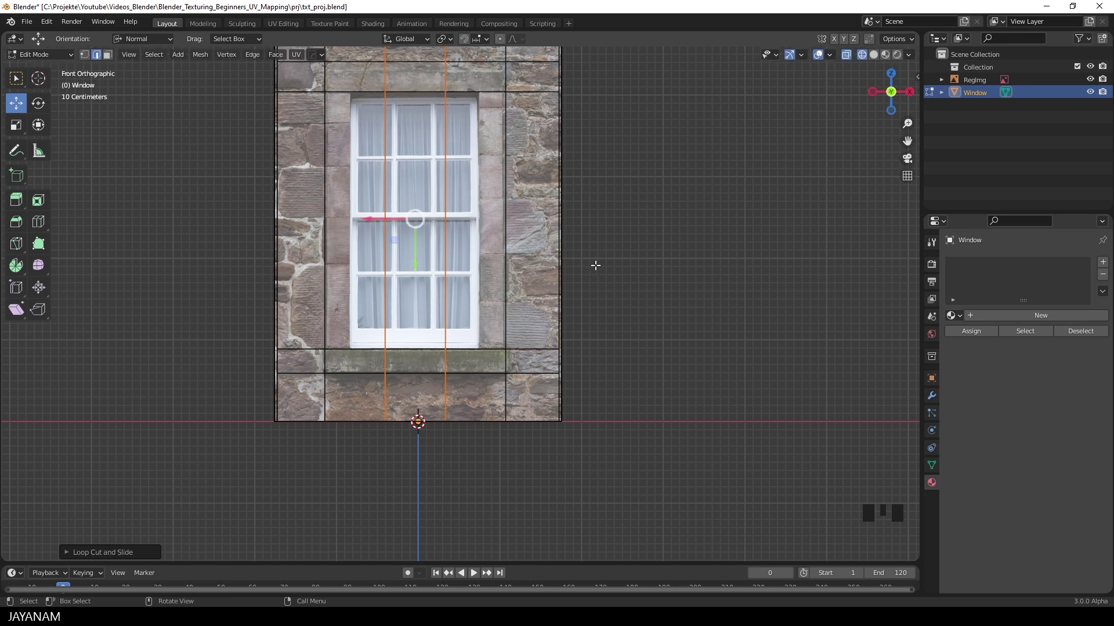
key("s")
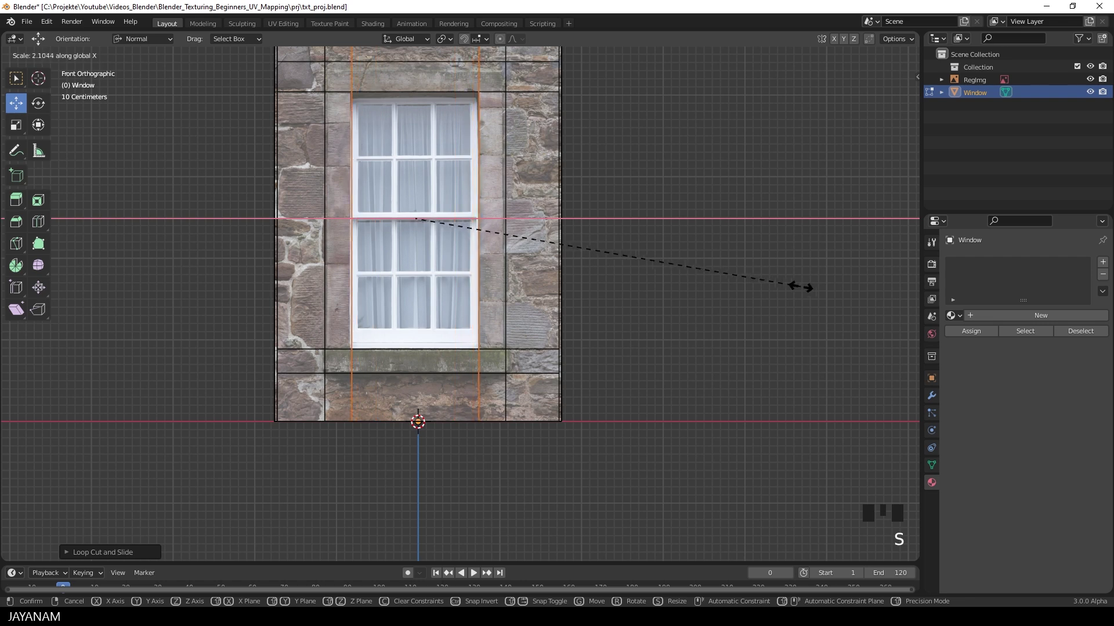
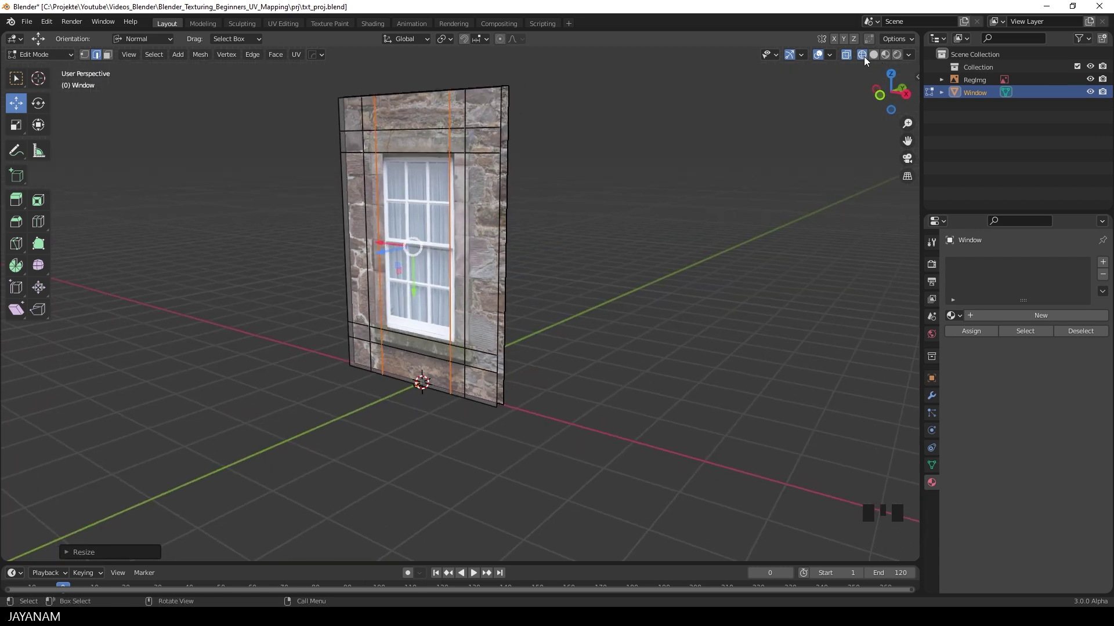
Step: With X-ray on, push the glass face back into the wall to form a recess, then save the file
left_click(865, 56)
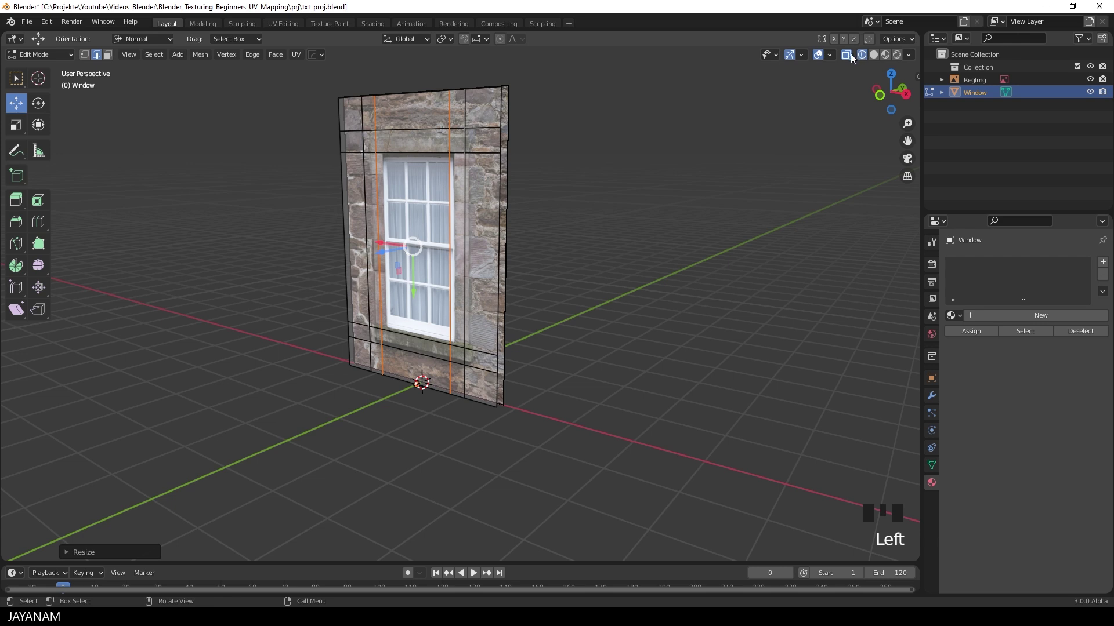
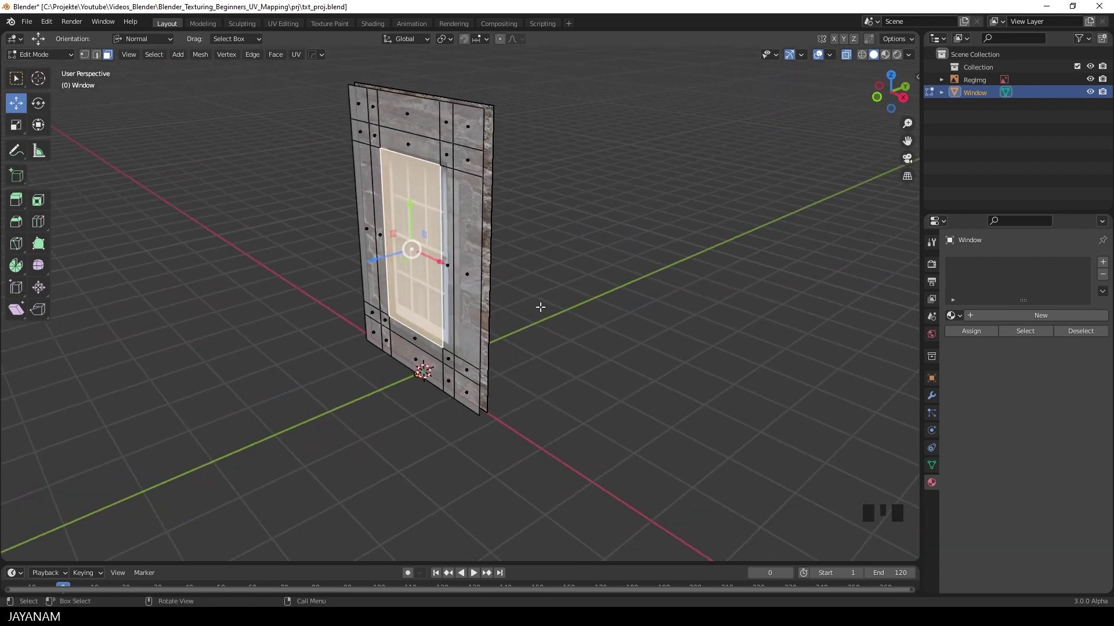
key("e")
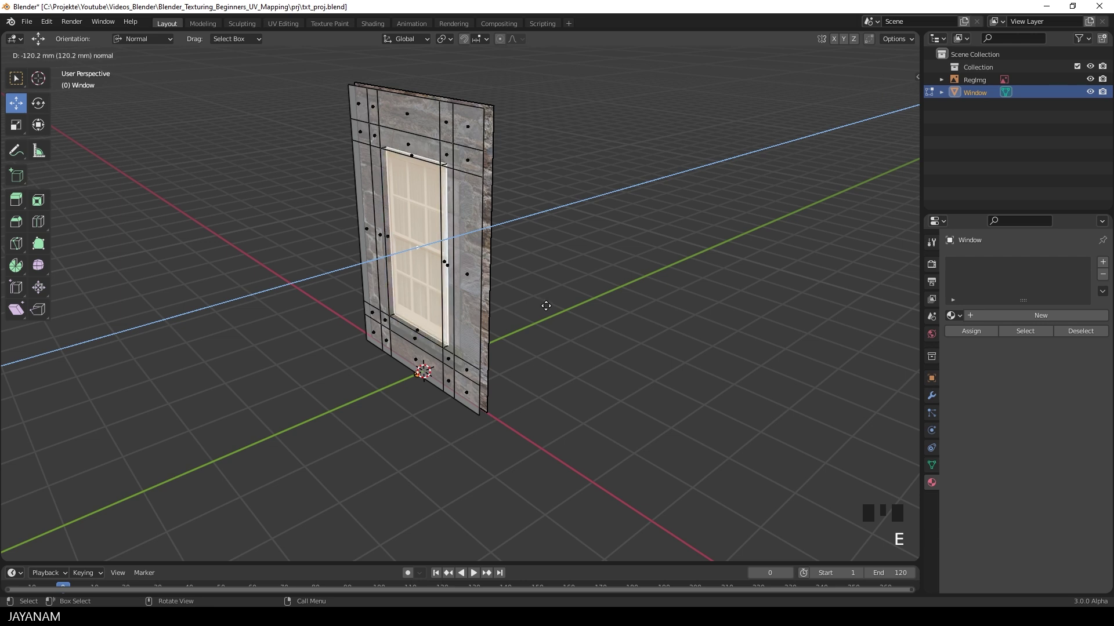
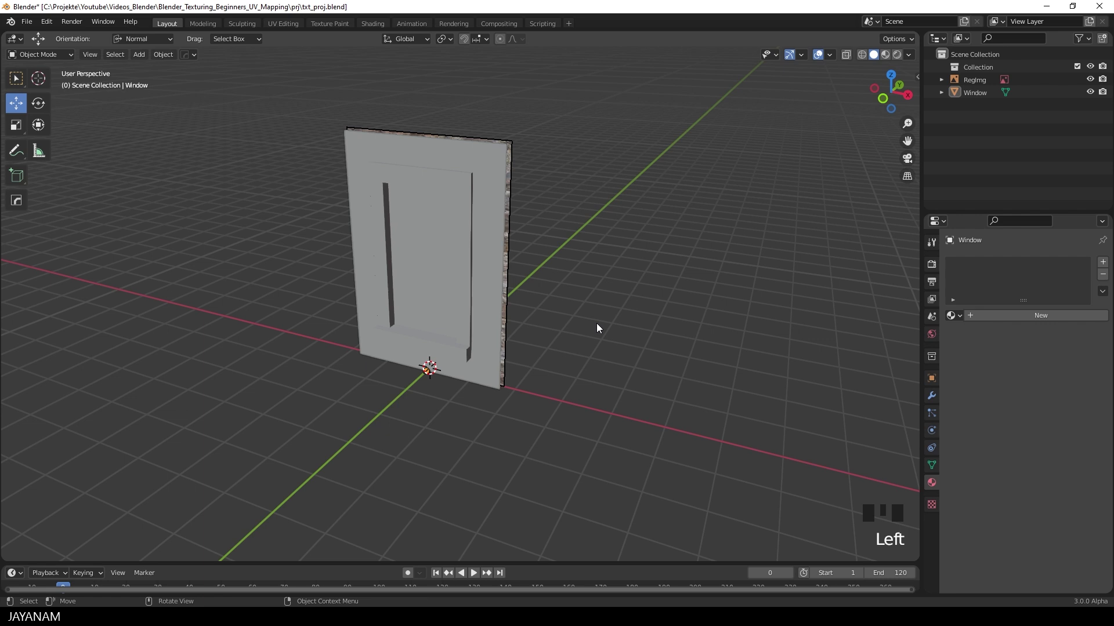
key("ctrl+s")
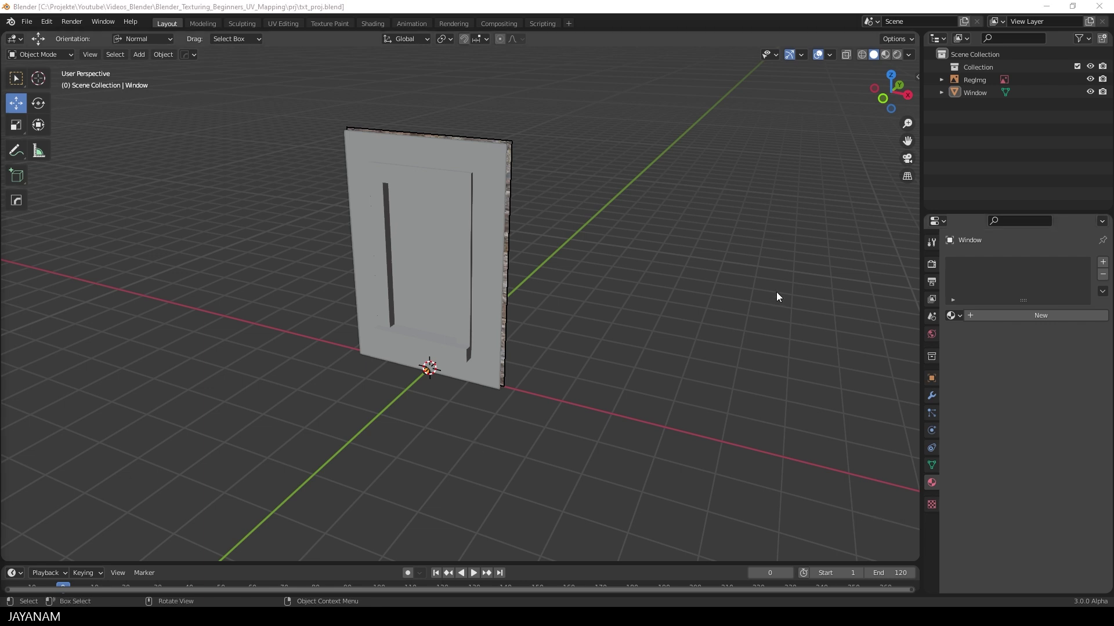
Step: Select the Window object and split the 3D view into a side-by-side Shader Editor
key("n")
left_click_drag(489, 187, 618, 262)
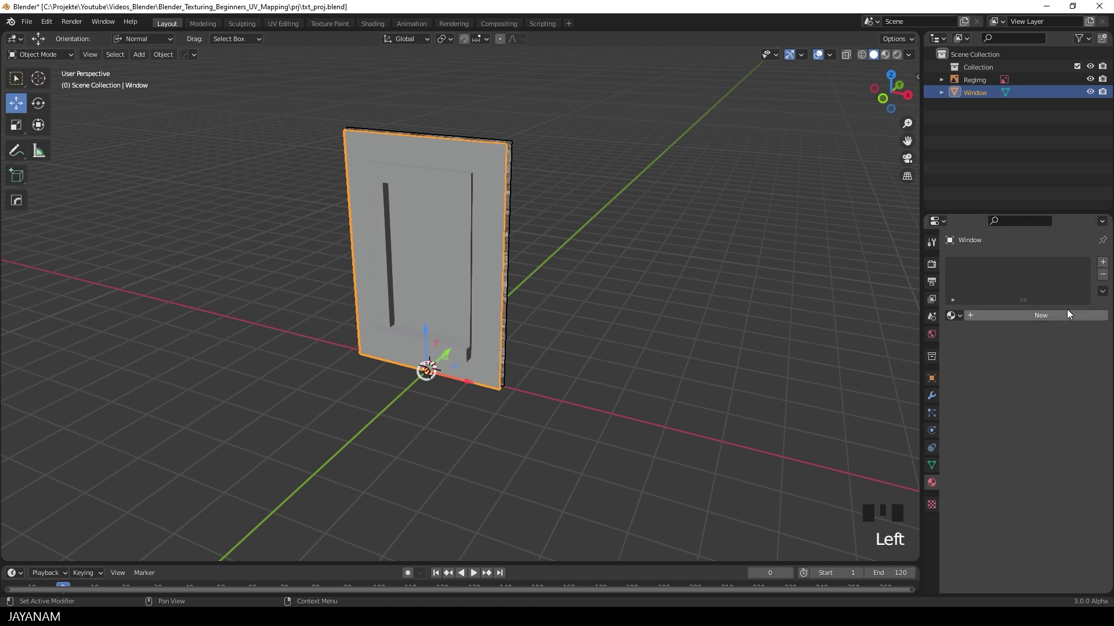
left_click_drag(1053, 325, 515, 53)
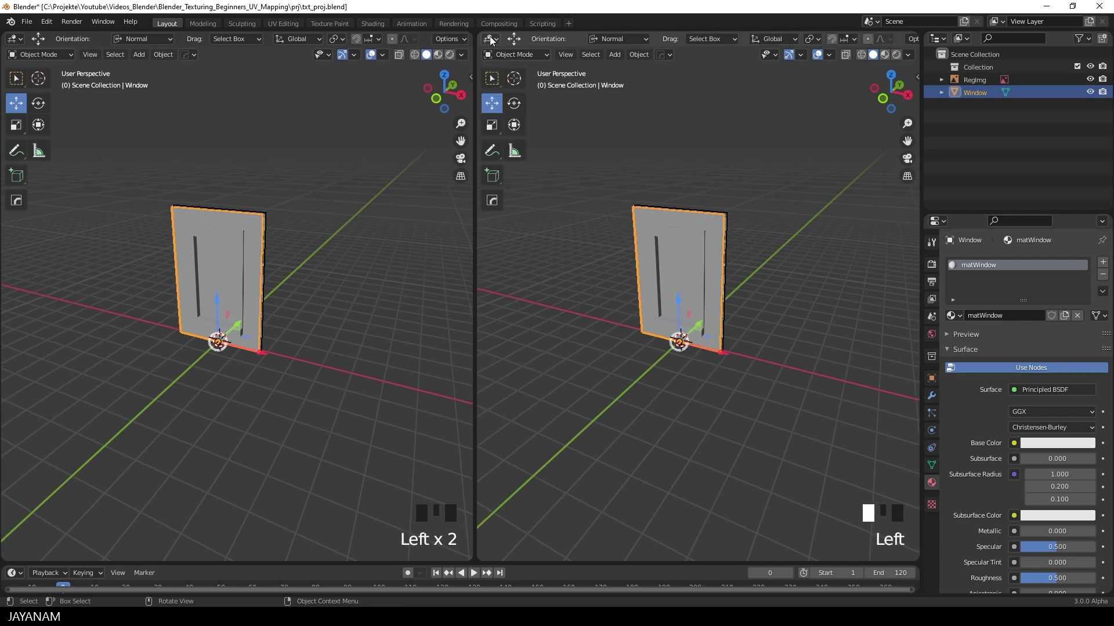
left_click_drag(493, 37, 683, 205)
key("n")
left_click_drag(688, 208, 651, 237)
scroll("up", 3)
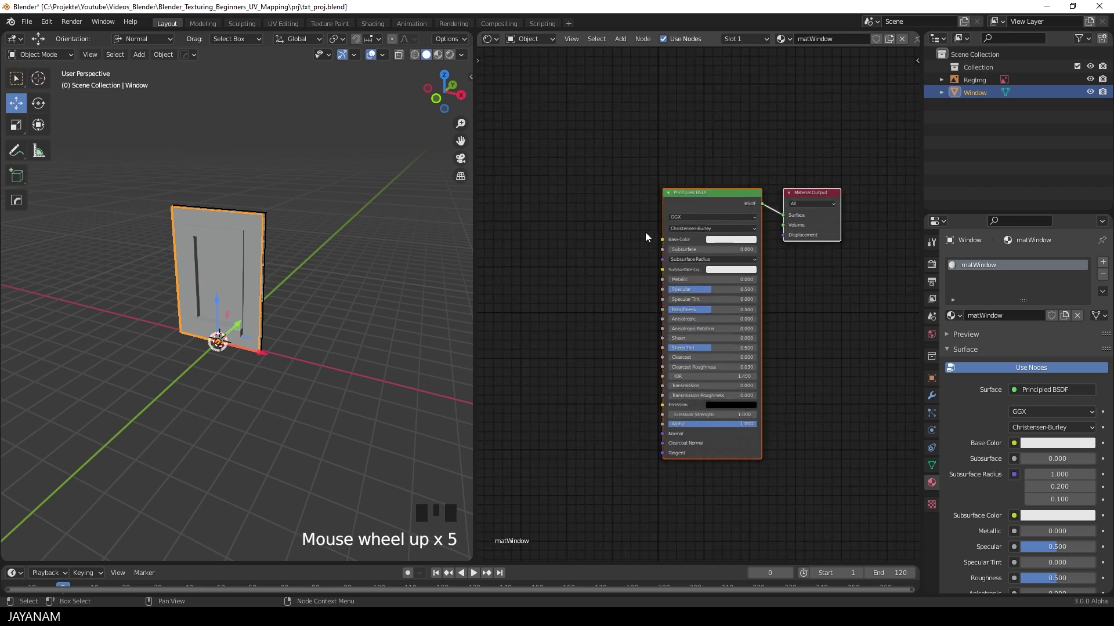
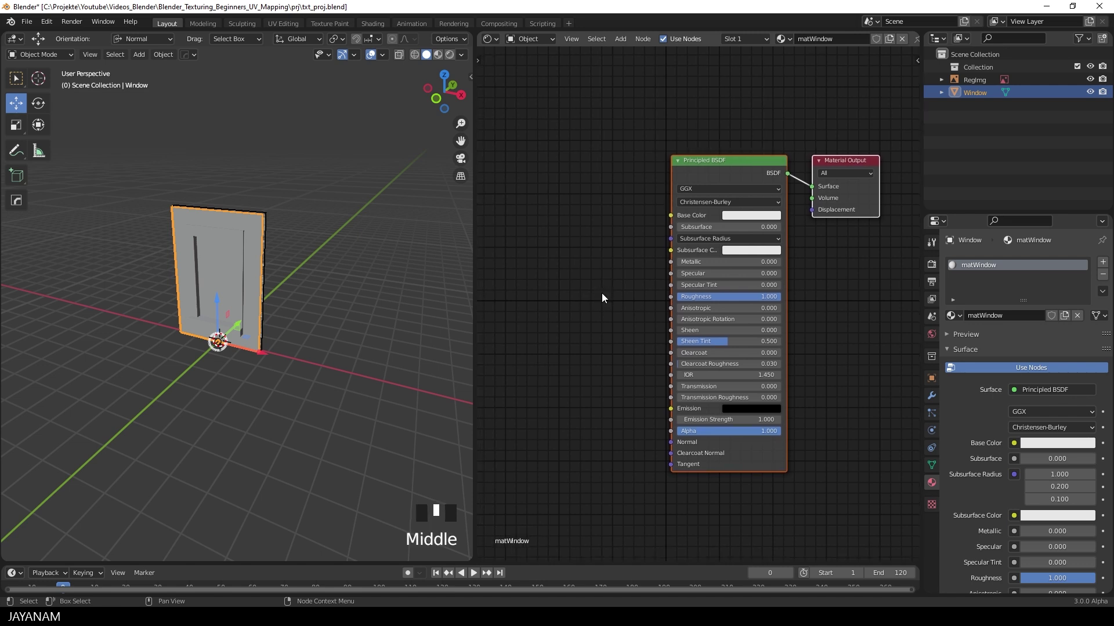
Step: Add an Image Texture node loaded with the window photo and link its Color to Base Color
key("shift+a")
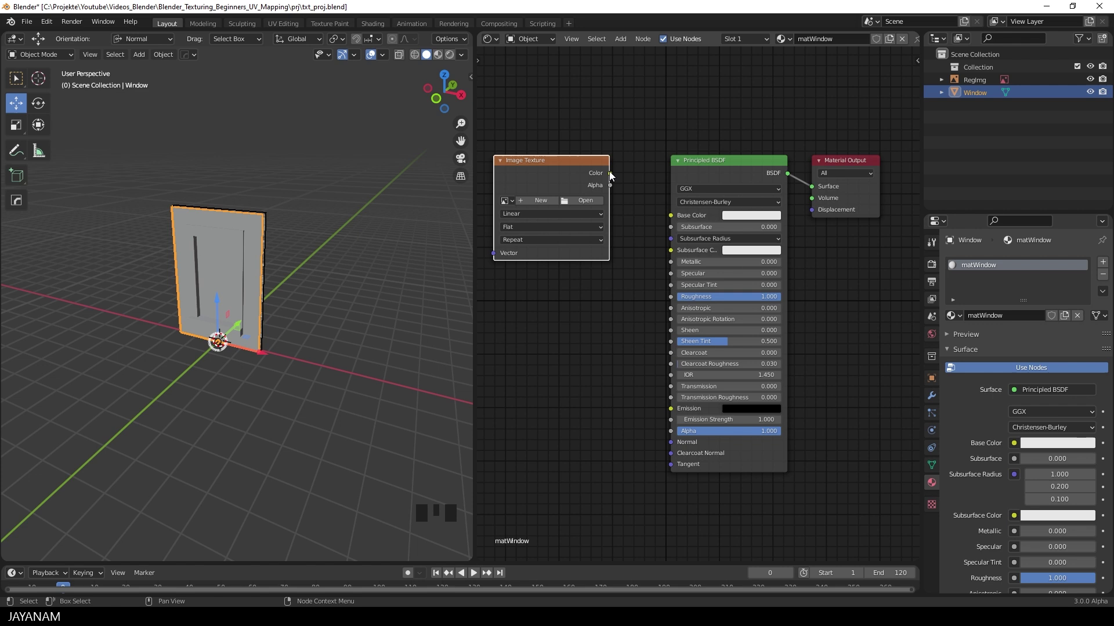
left_click_drag(614, 175, 504, 187)
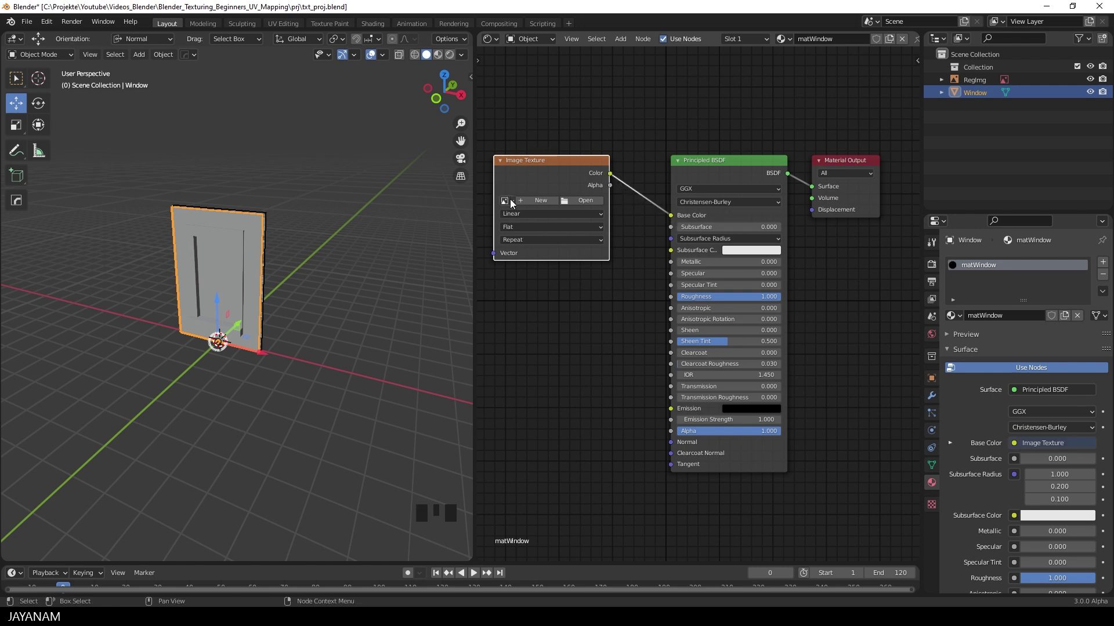
left_click_drag(512, 204, 586, 235)
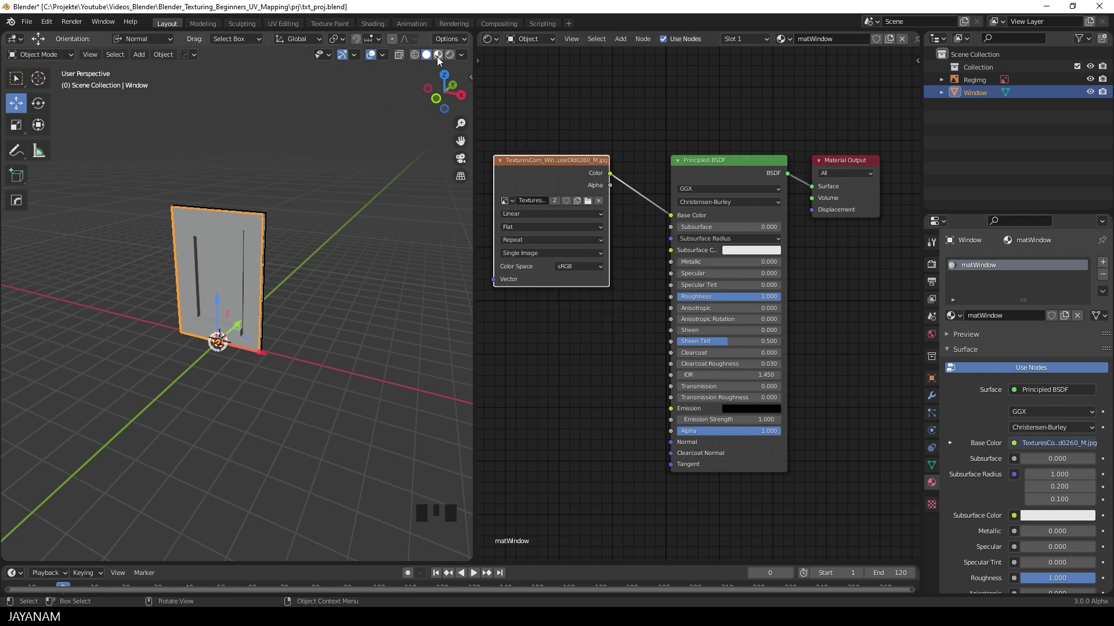
Step: Switch the viewport to Material Preview and frame the textured window from the front
left_click(443, 58)
left_click_drag(355, 275, 344, 278)
scroll("up", 3)
left_click_drag(362, 265, 391, 287)
scroll("down", 3)
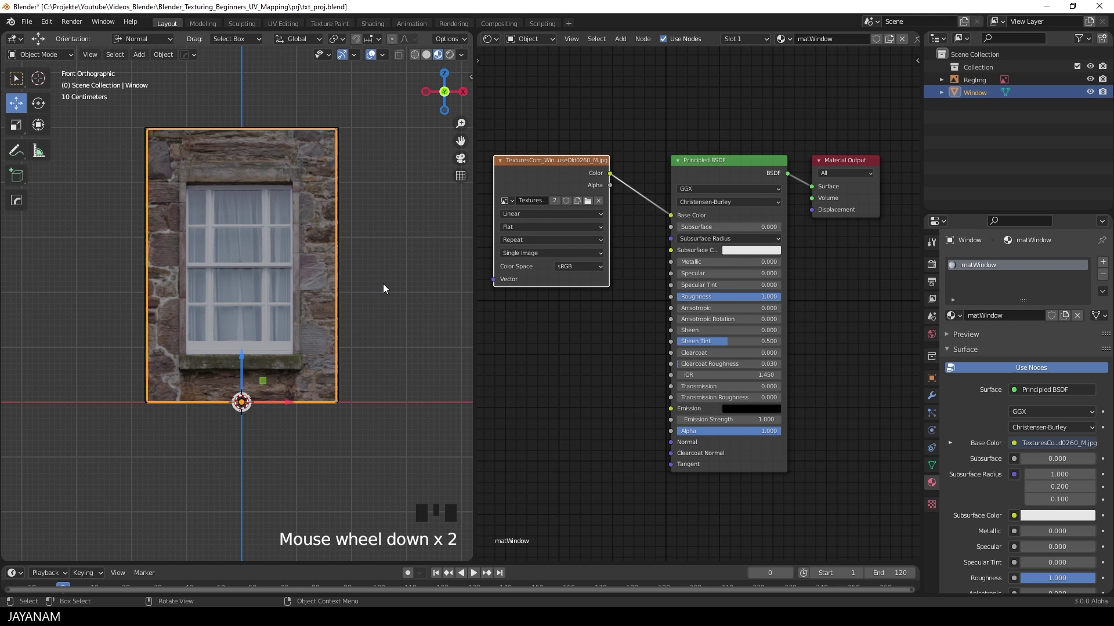
Step: Change the node editor to the UV Editor and select all faces of the Window mesh to reveal its UVs
left_click(491, 45)
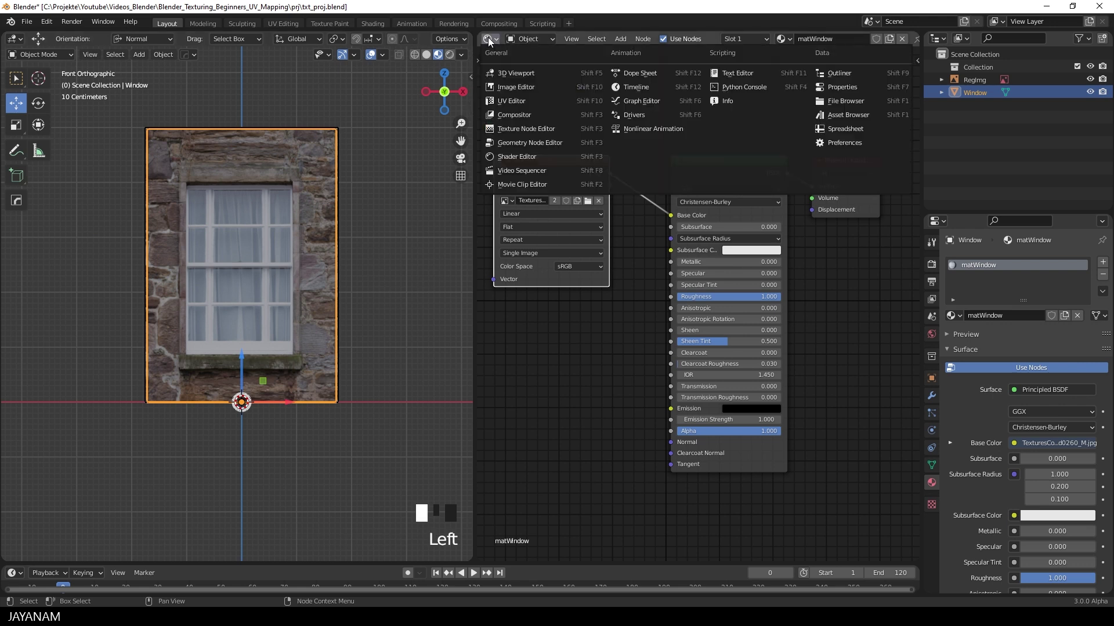
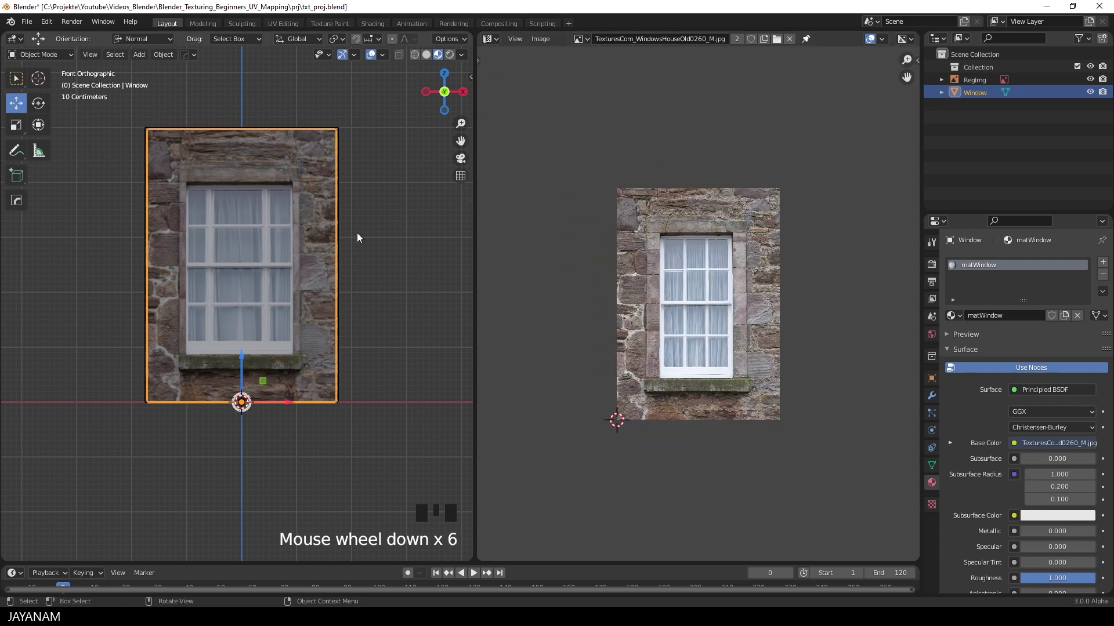
key("Tab")
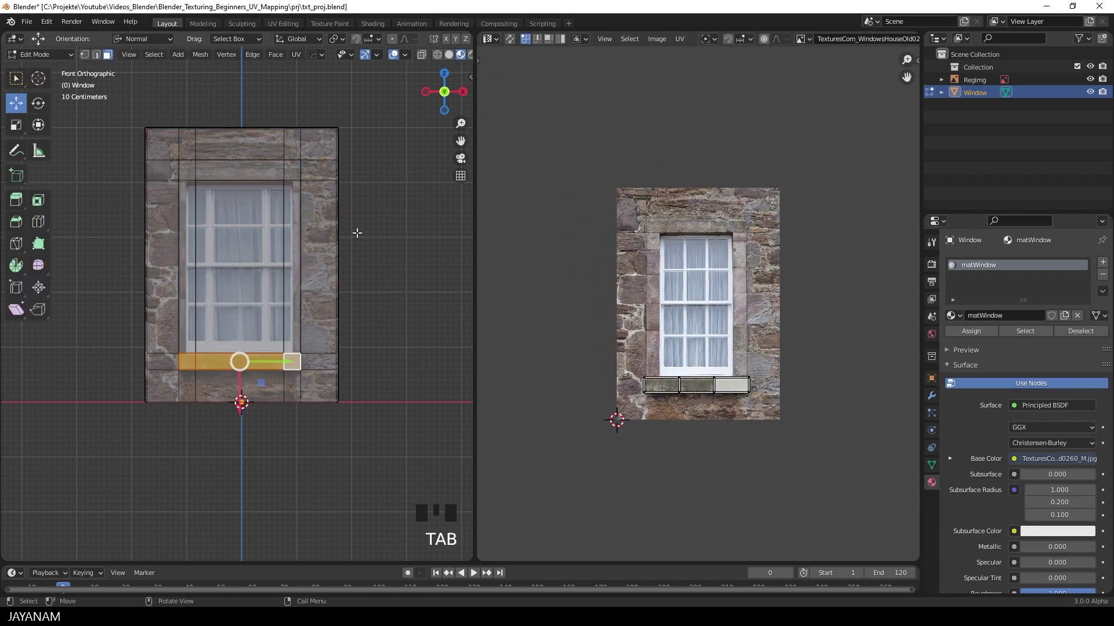
key("a")
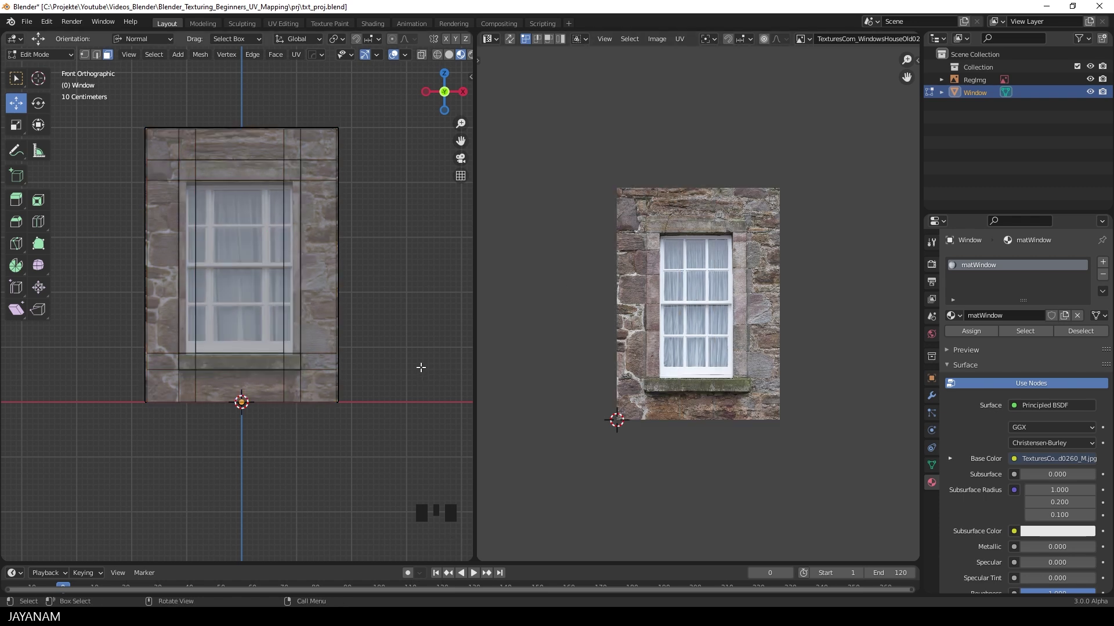
key("a")
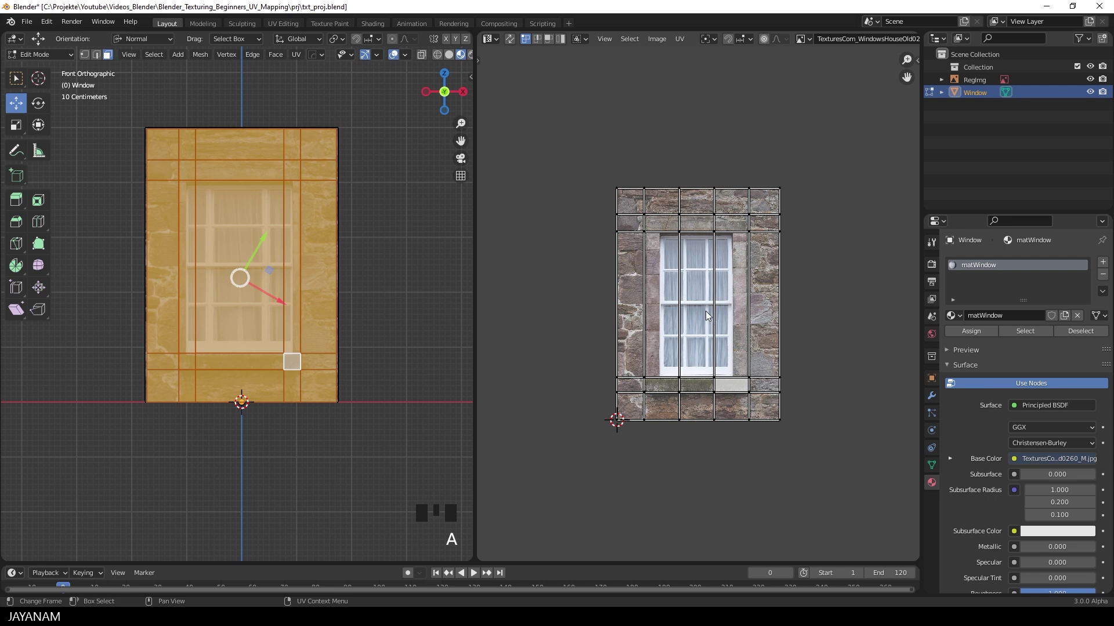
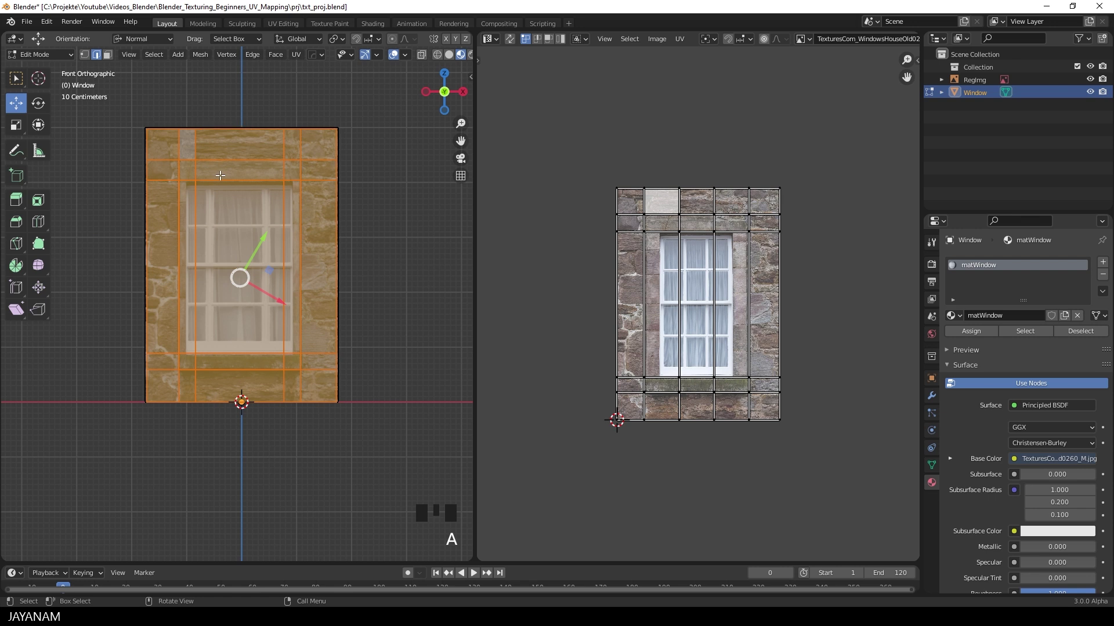
Step: Move the two inner vertical UV edge lines onto the window's left and right glass edges
left_click(642, 174)
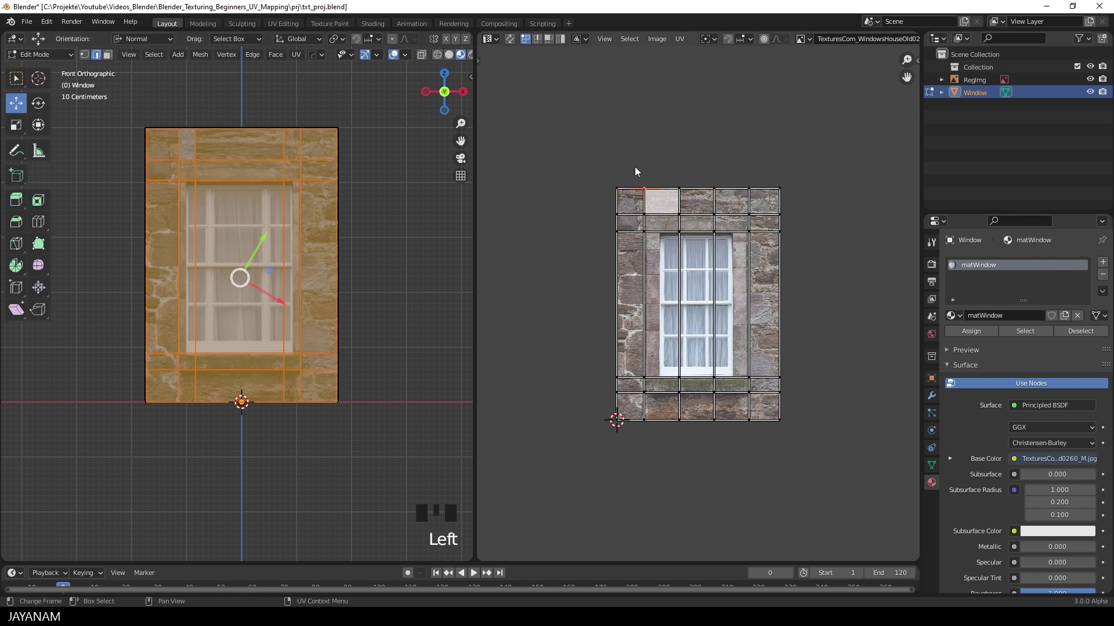
left_click(638, 168)
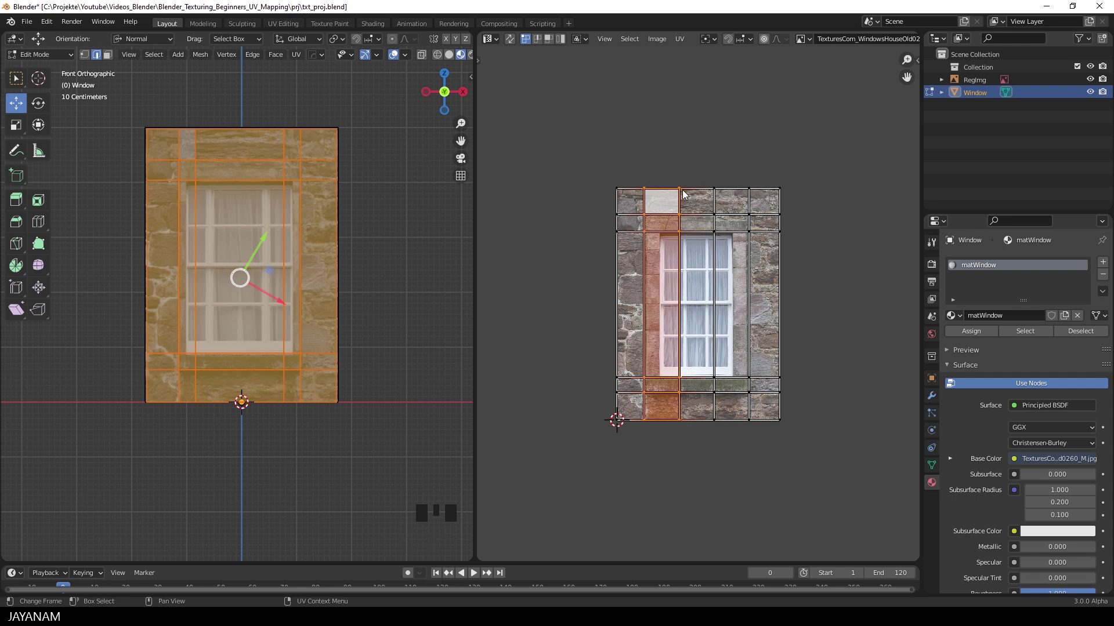
left_click(662, 158)
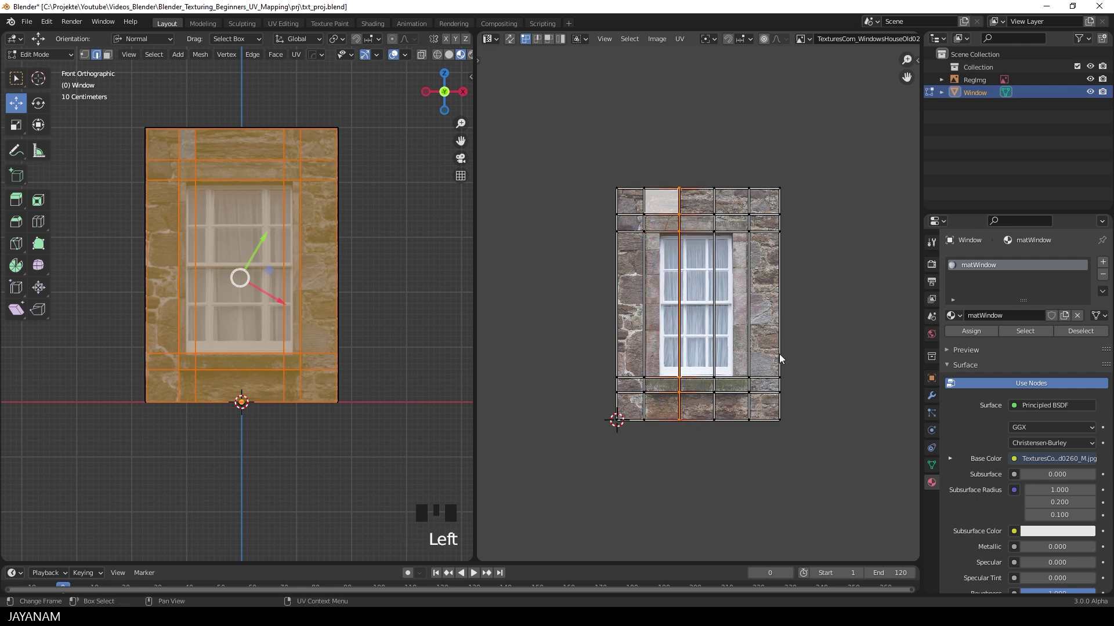
key("g")
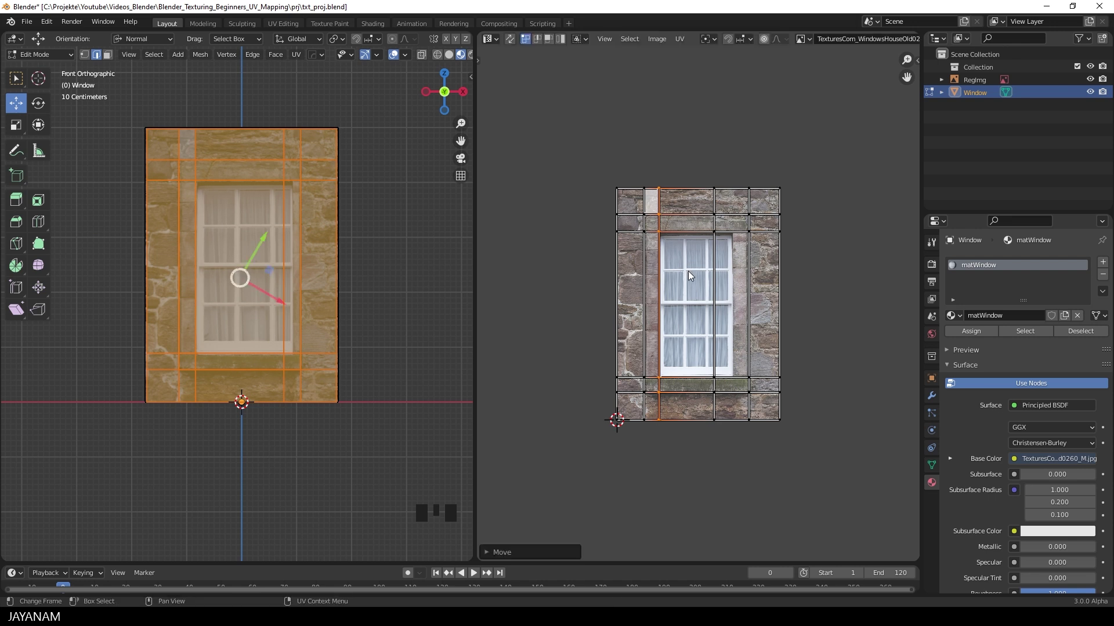
left_click(707, 168)
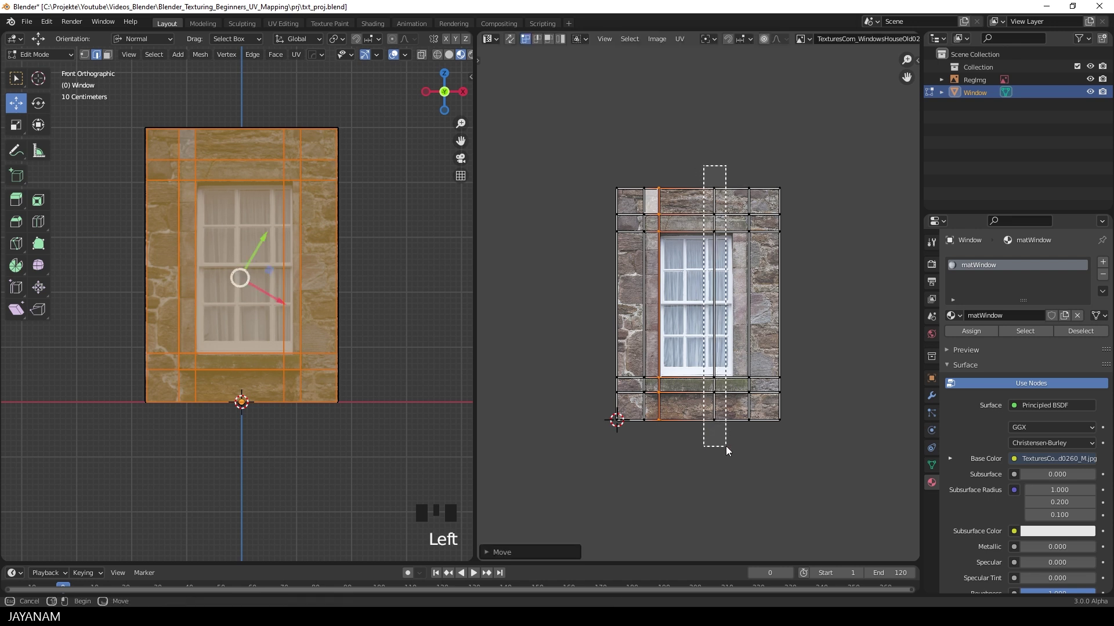
key("g")
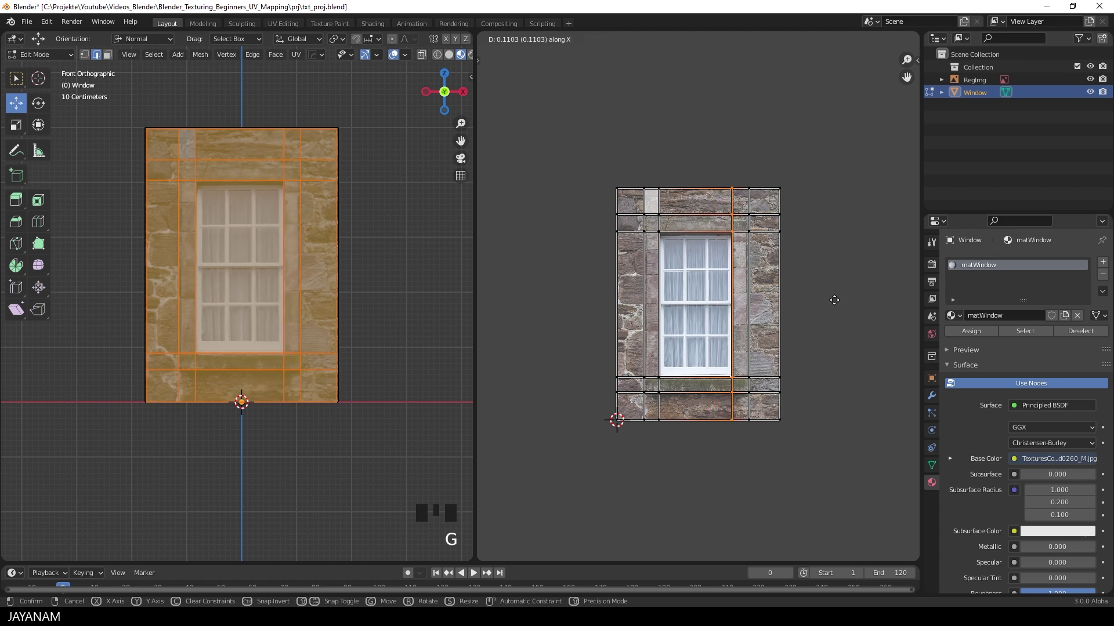
Step: Move the outer right and left vertical UV edge lines onto the stone frame's borders
scroll("up", 3)
scroll("up", 3)
left_click_drag(838, 303, 744, 63)
left_click(745, 64)
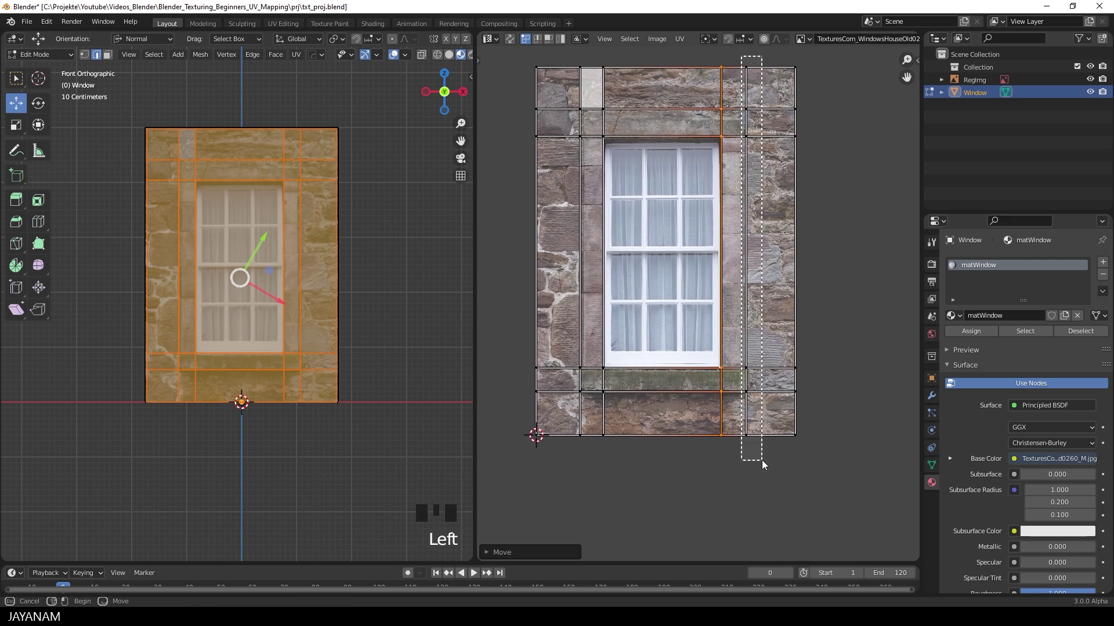
key("g")
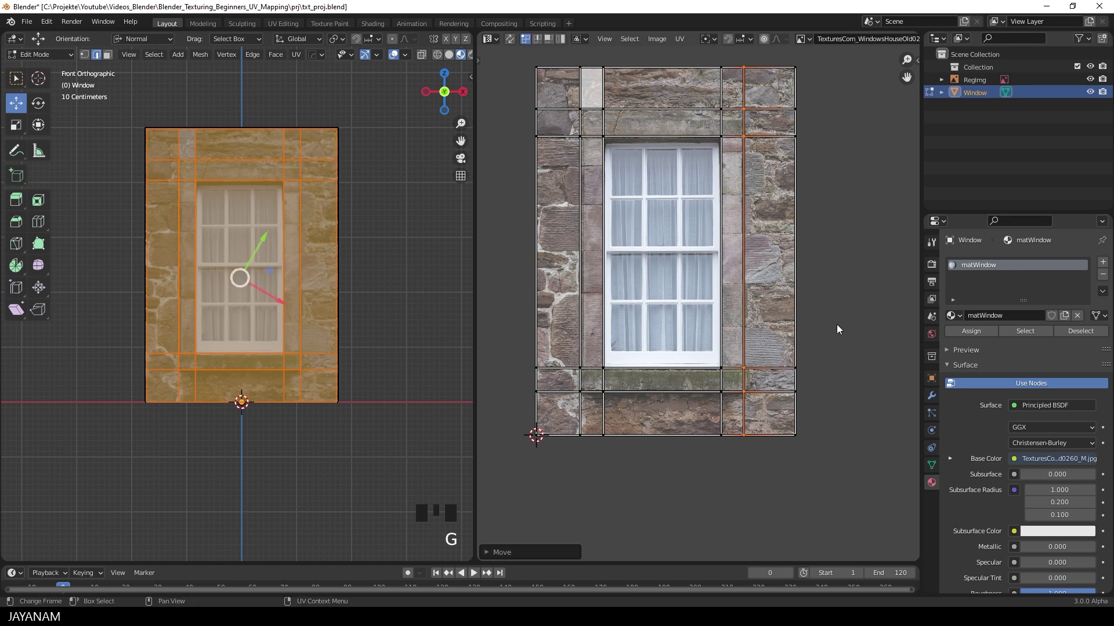
left_click_drag(578, 73, 591, 467)
key("g")
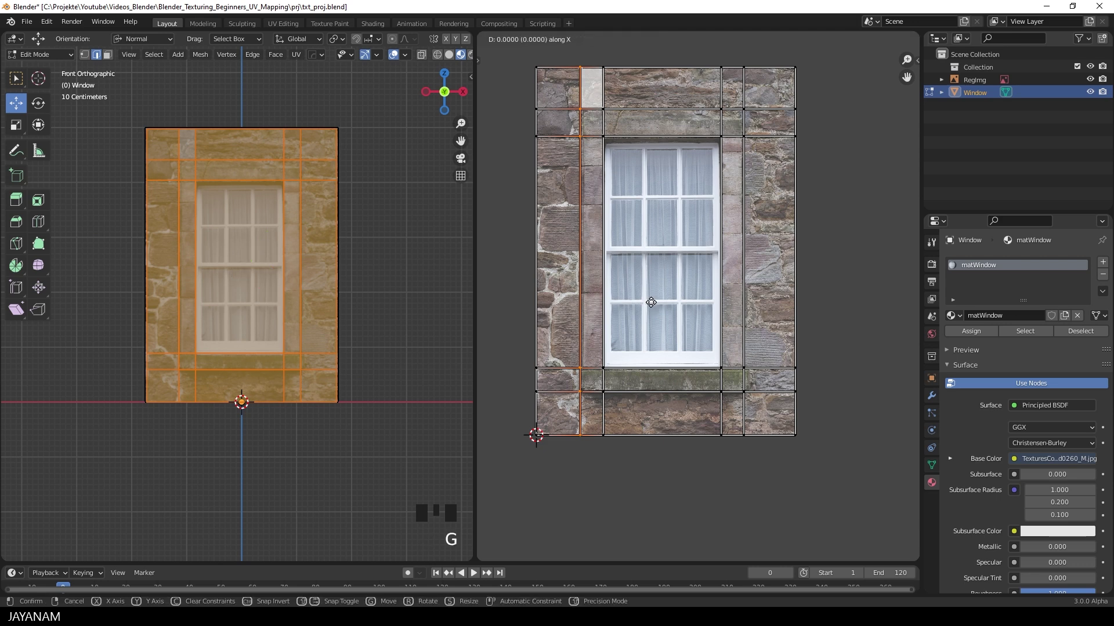
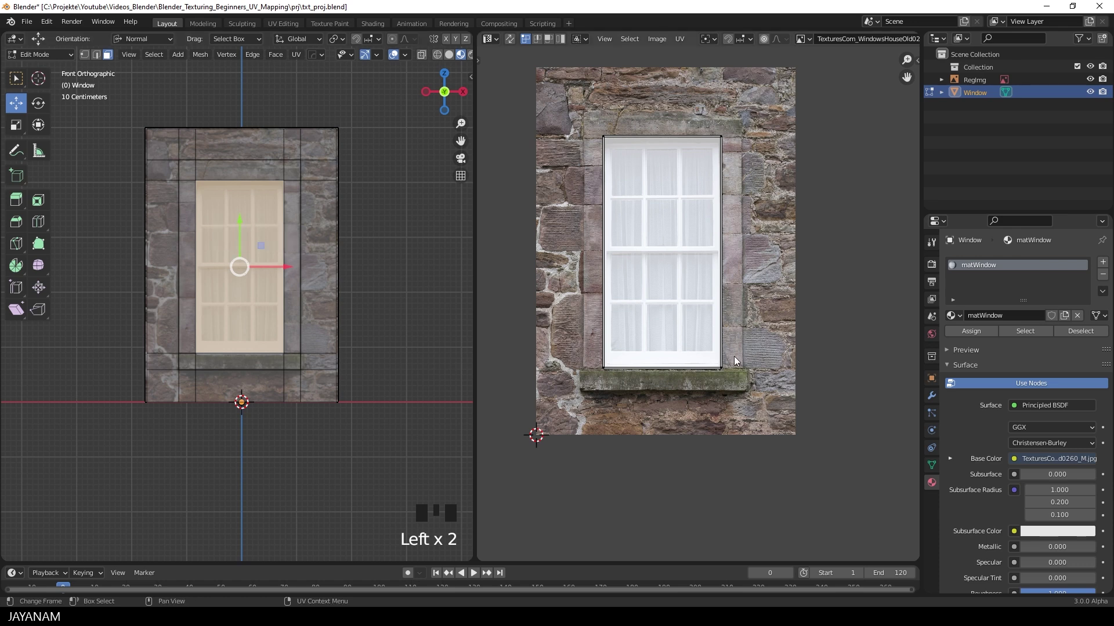
Step: Scale the window pane's UV face to the glass edges and nudge it slightly upward to match the photo
scroll("up", 3)
scroll("down", 3)
key("s")
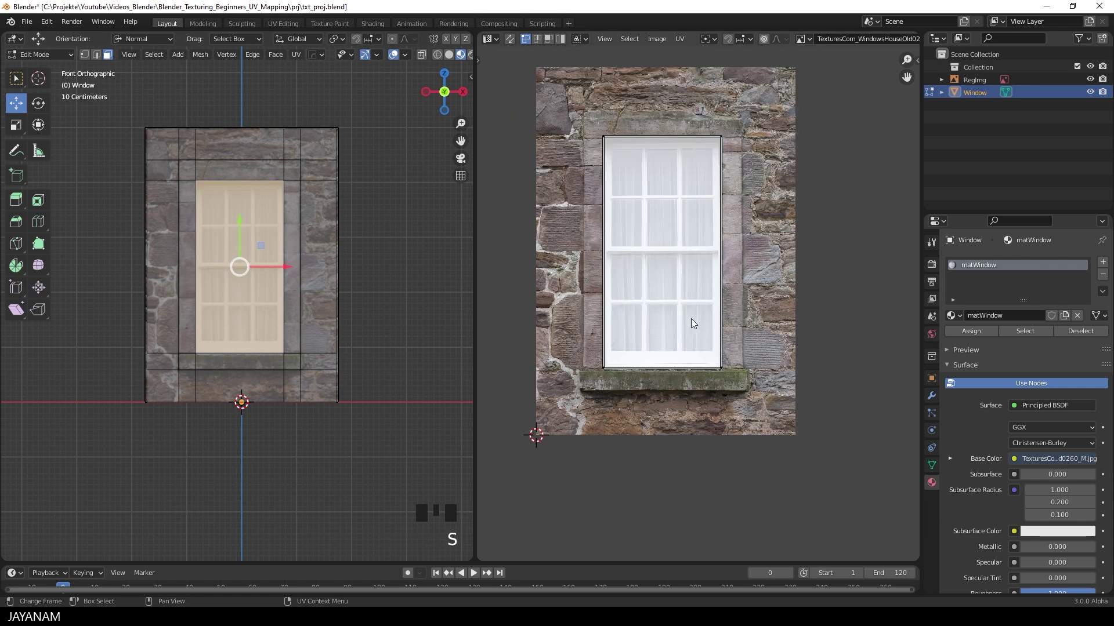
key("a")
key("s")
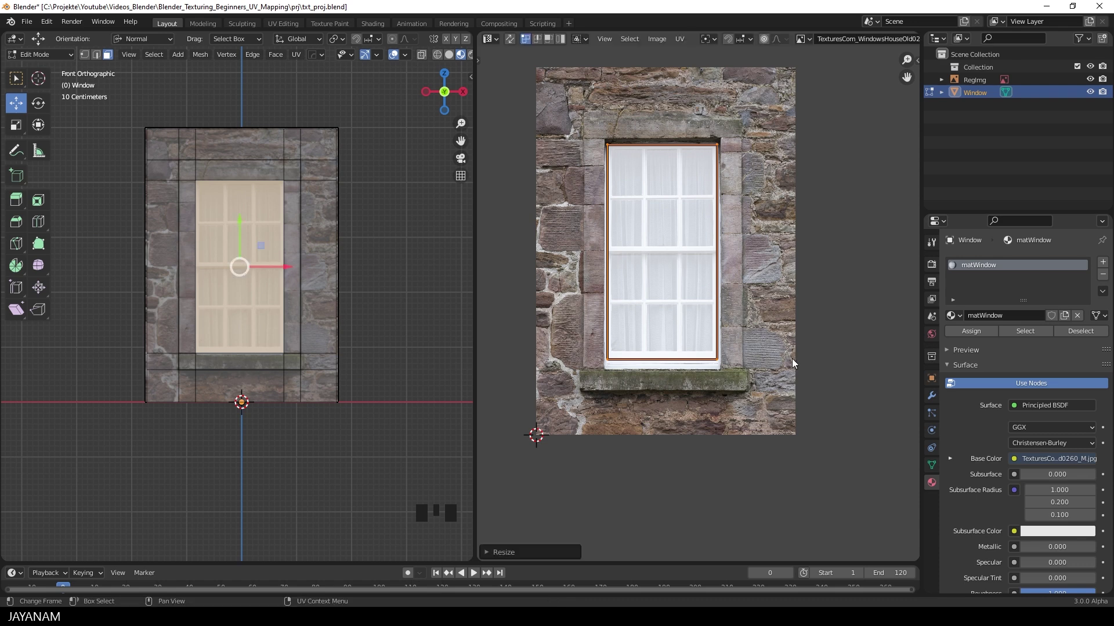
key("s")
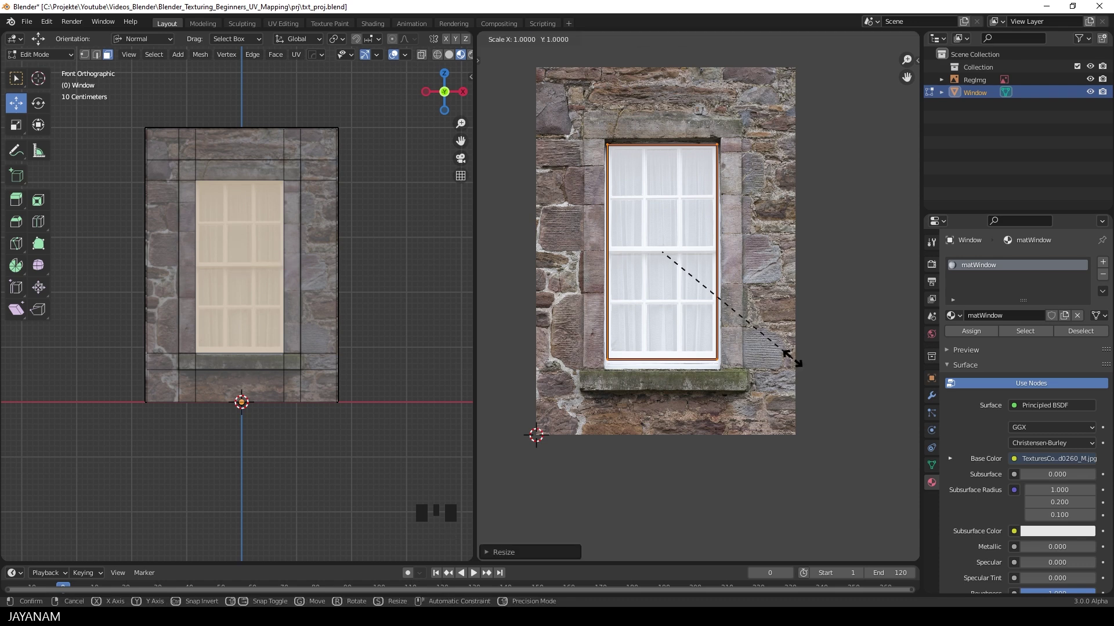
key("g")
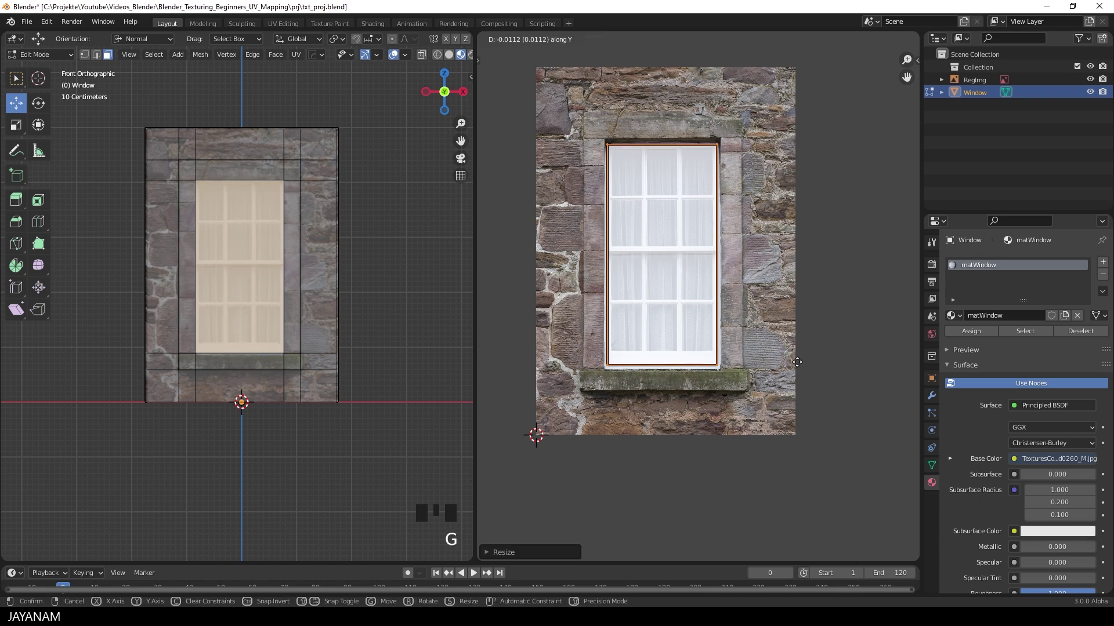
key("s")
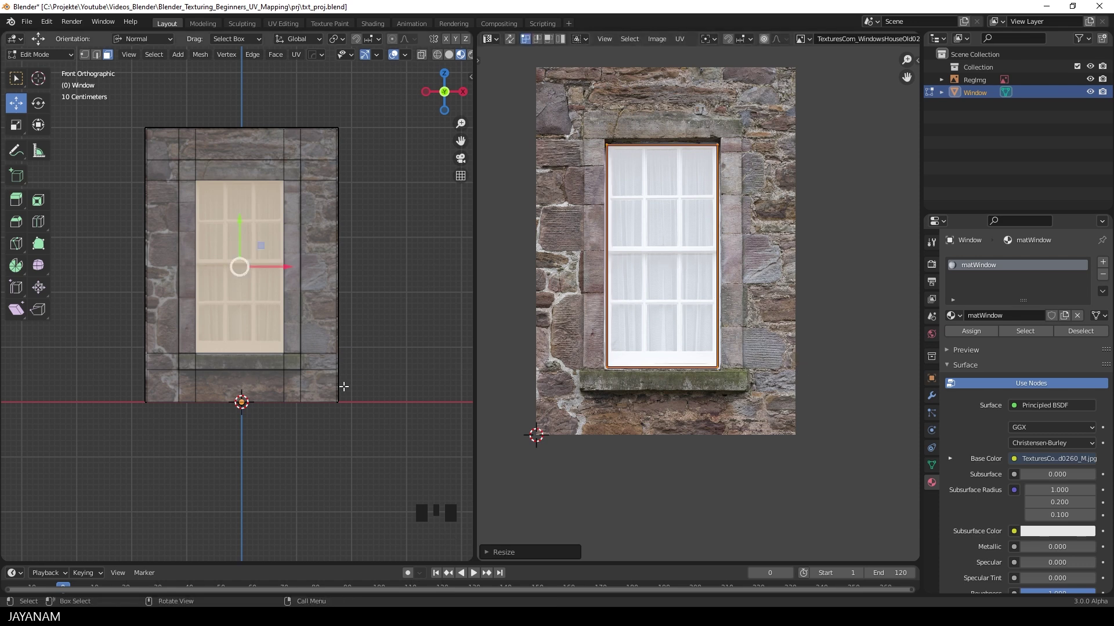
key("Tab")
key("Tab")
key("Tab")
key("Tab")
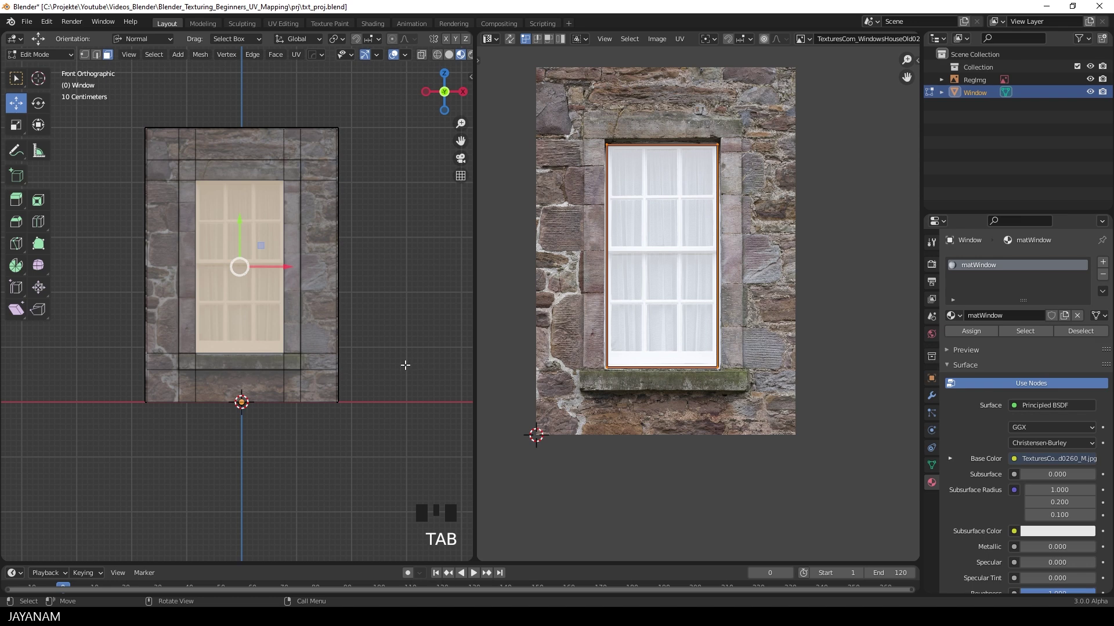
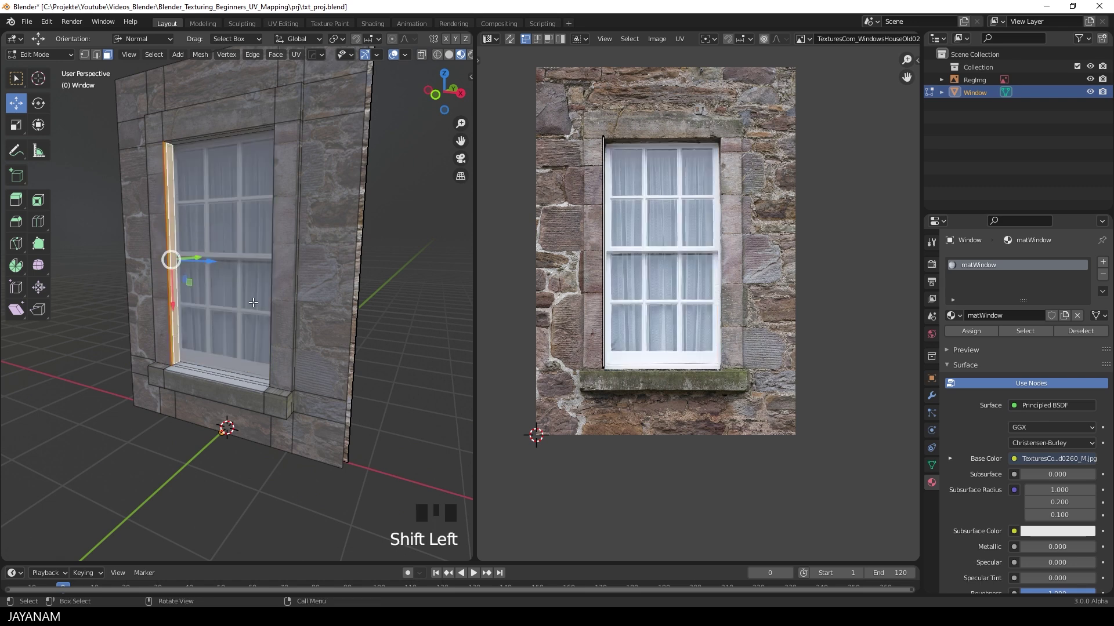
Step: Unwrap the left jamb face and shrink and move its UV island onto the narrow left frame strip
key("u")
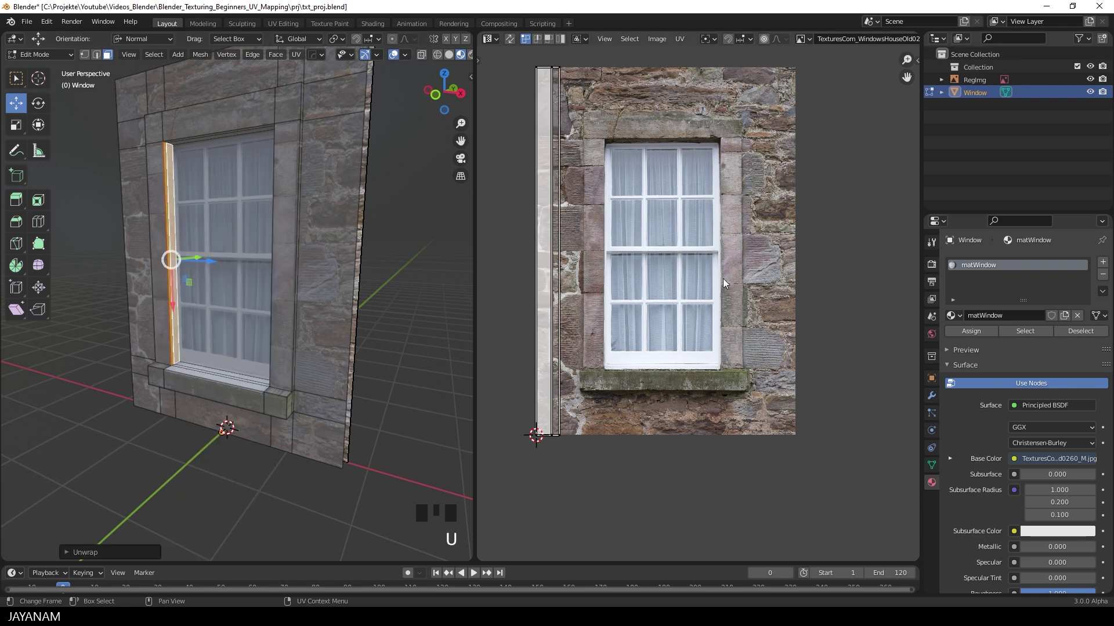
scroll("down", 3)
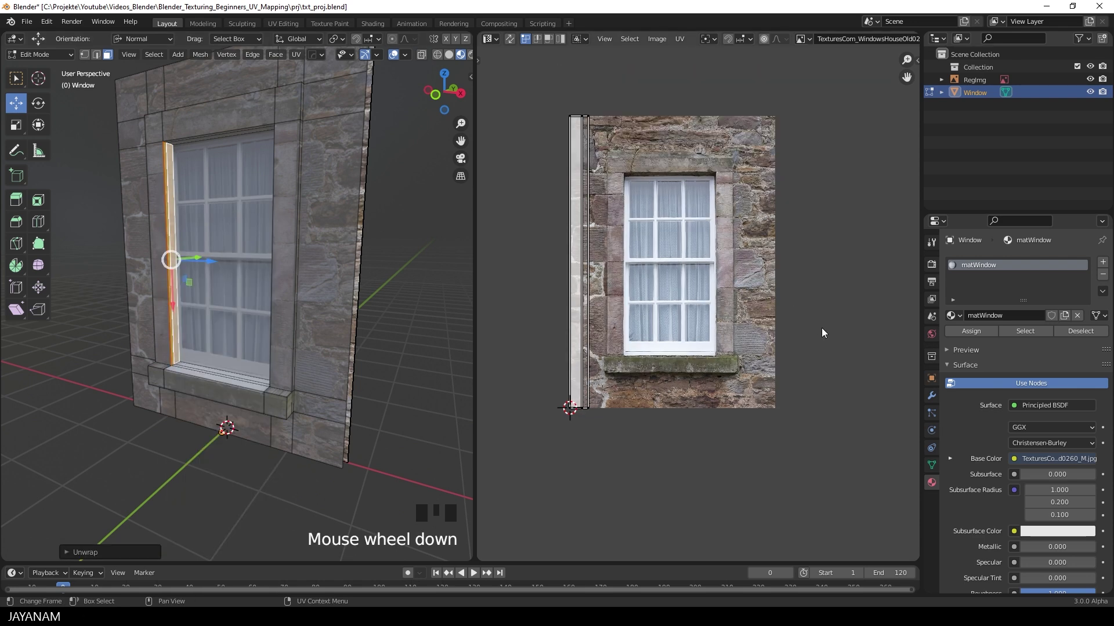
key("a")
key("s")
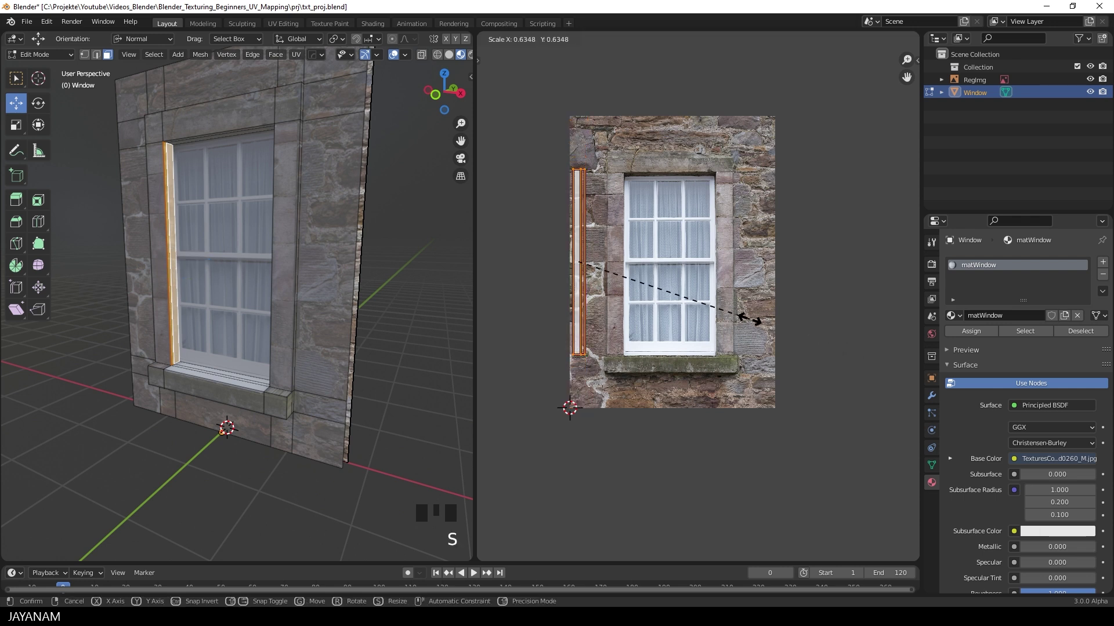
key("g")
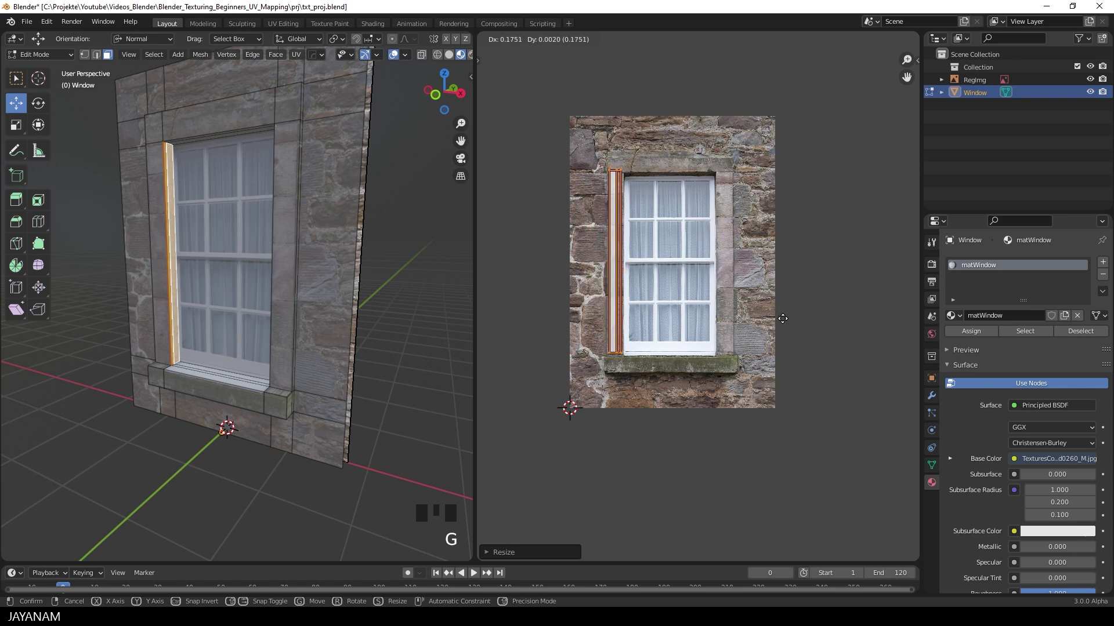
scroll("up", 3)
key("s")
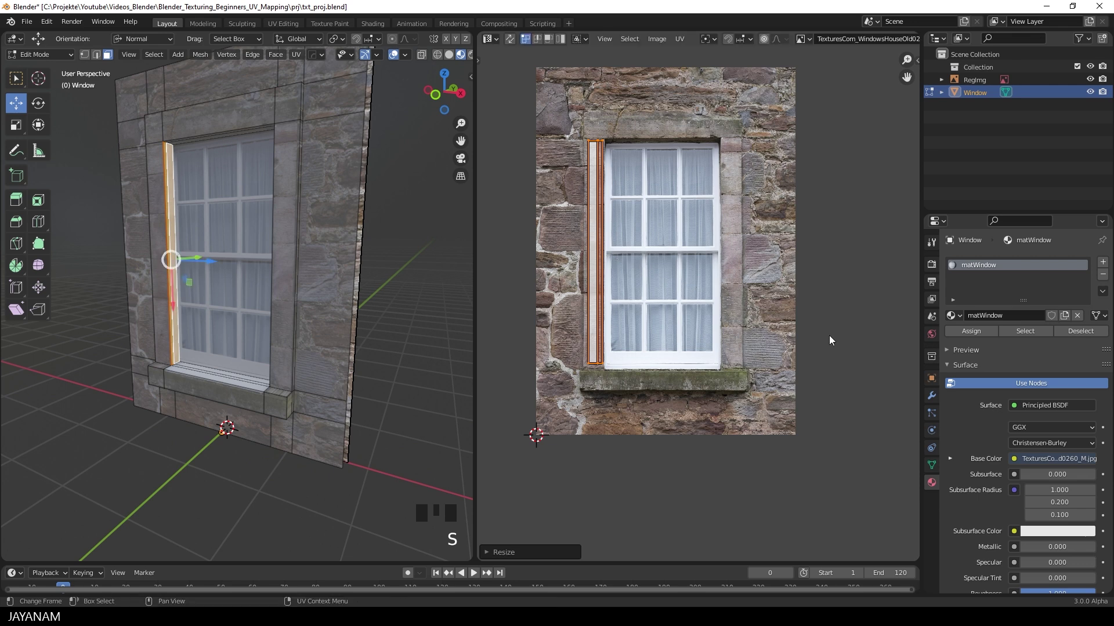
key("g")
key("s")
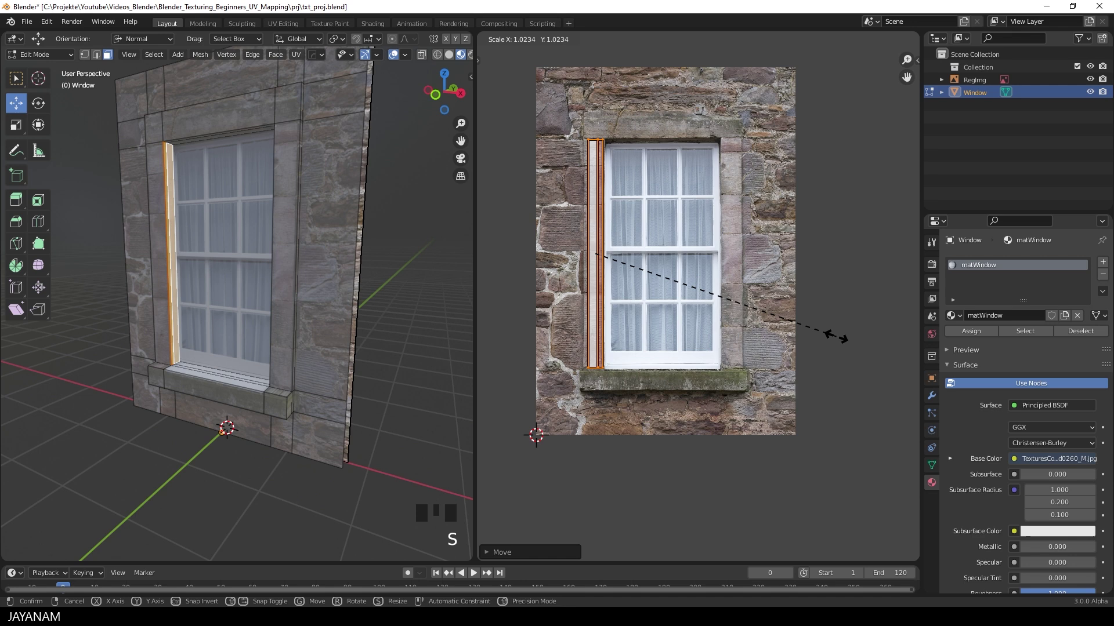
Step: Fine-tune the jamb island's size and position, checking the texture in Object Mode between tweaks
key("Tab")
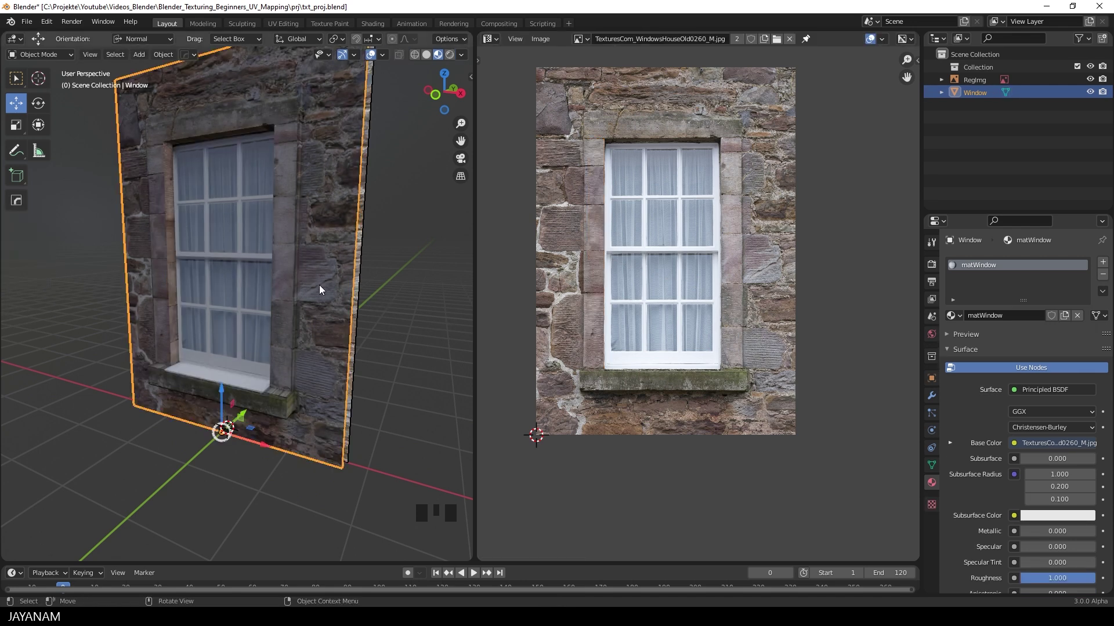
key("Tab")
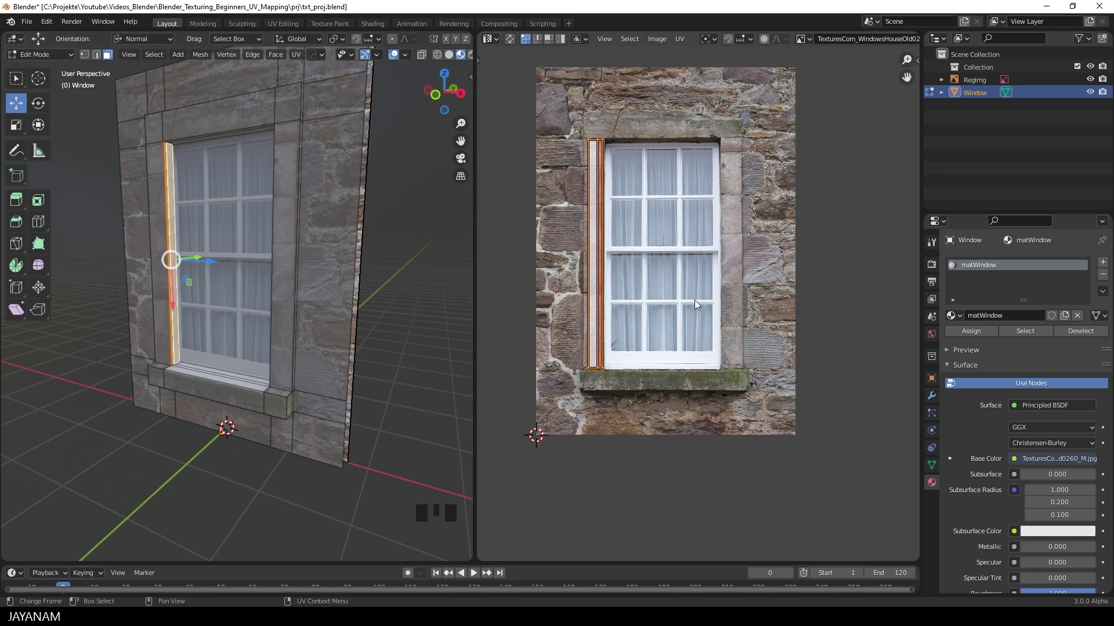
key("g")
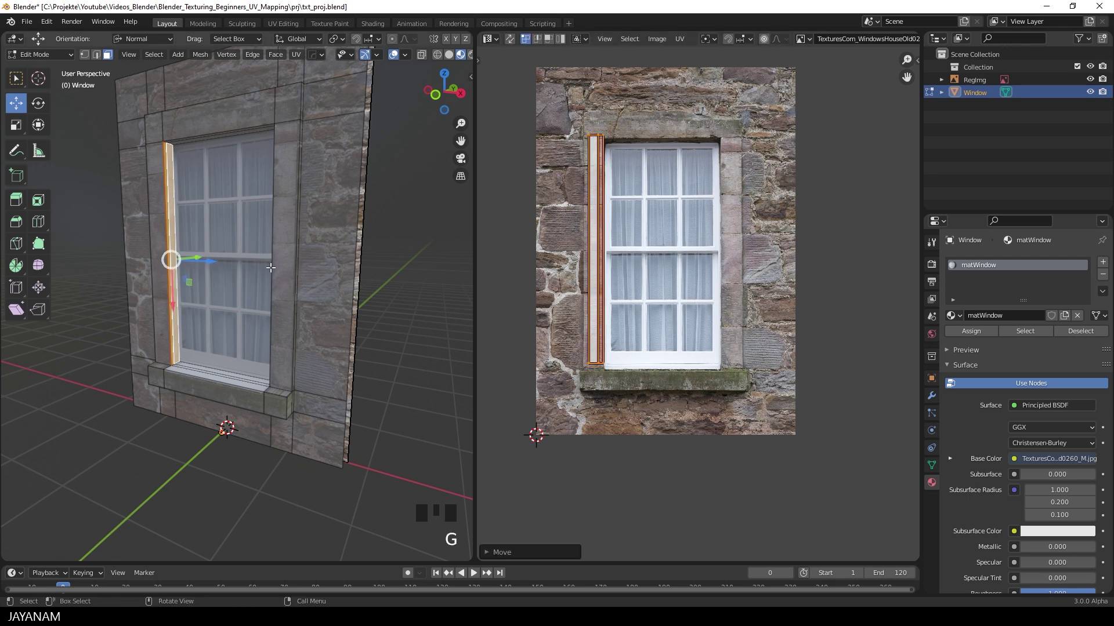
key("Tab")
key("Tab")
key("s")
key("Tab")
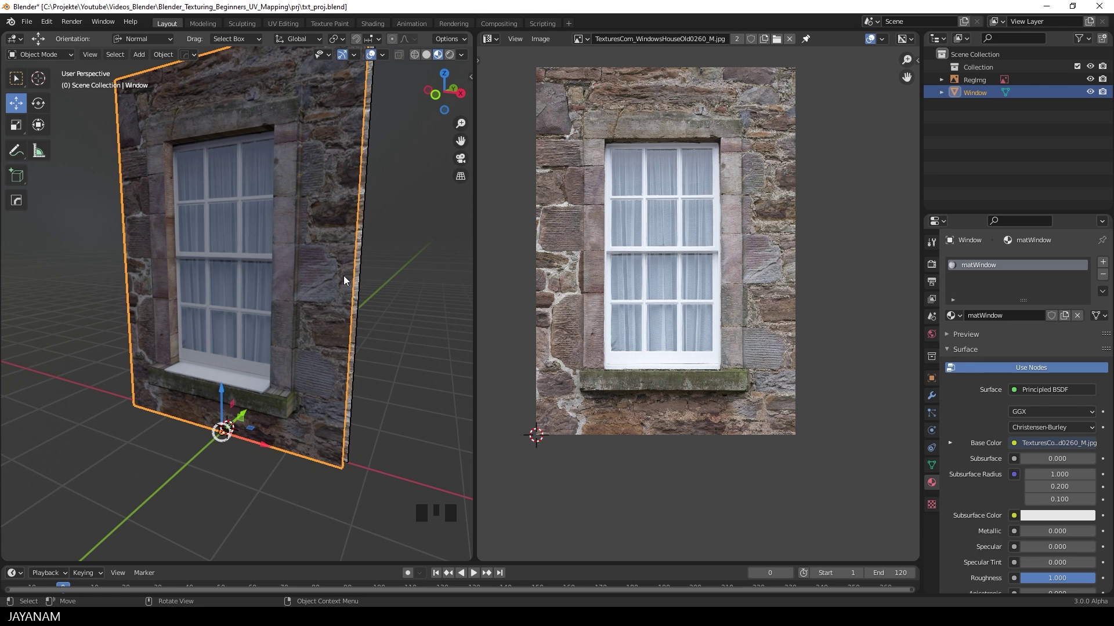
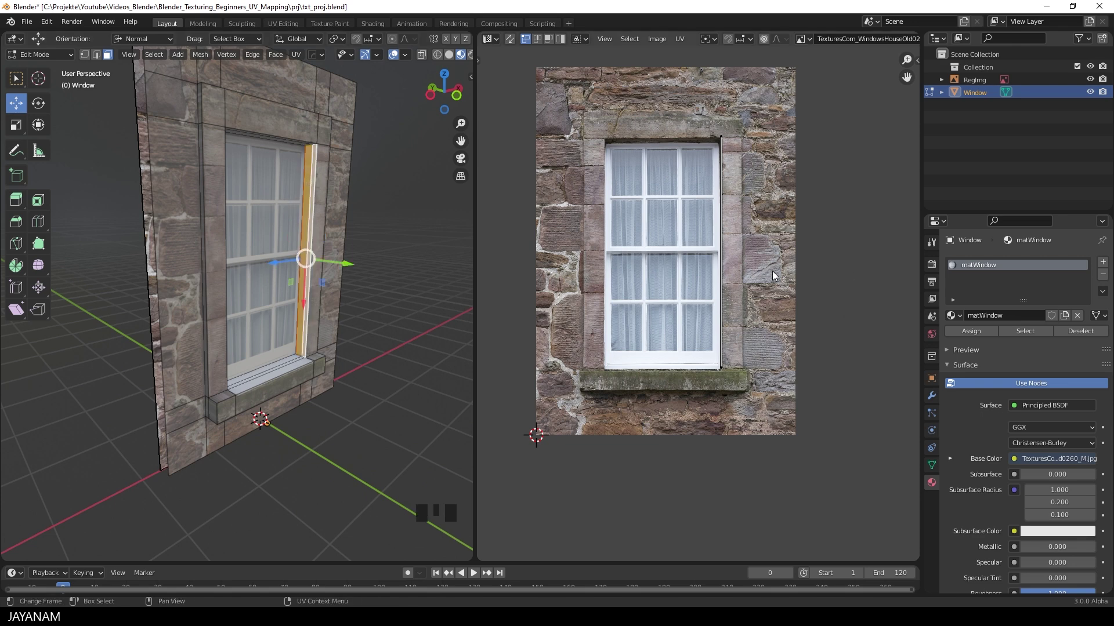
Step: Unwrap the right jamb face and scale and move its UV island onto the right frame strip
key("u")
key("a")
key("s")
key("g")
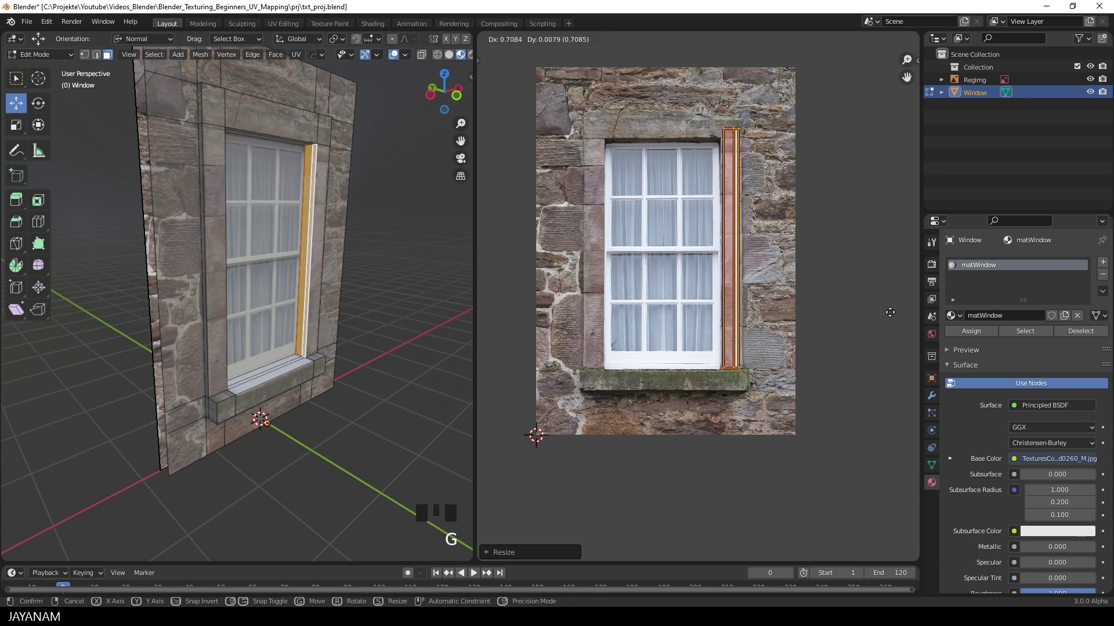
key("s")
key("g")
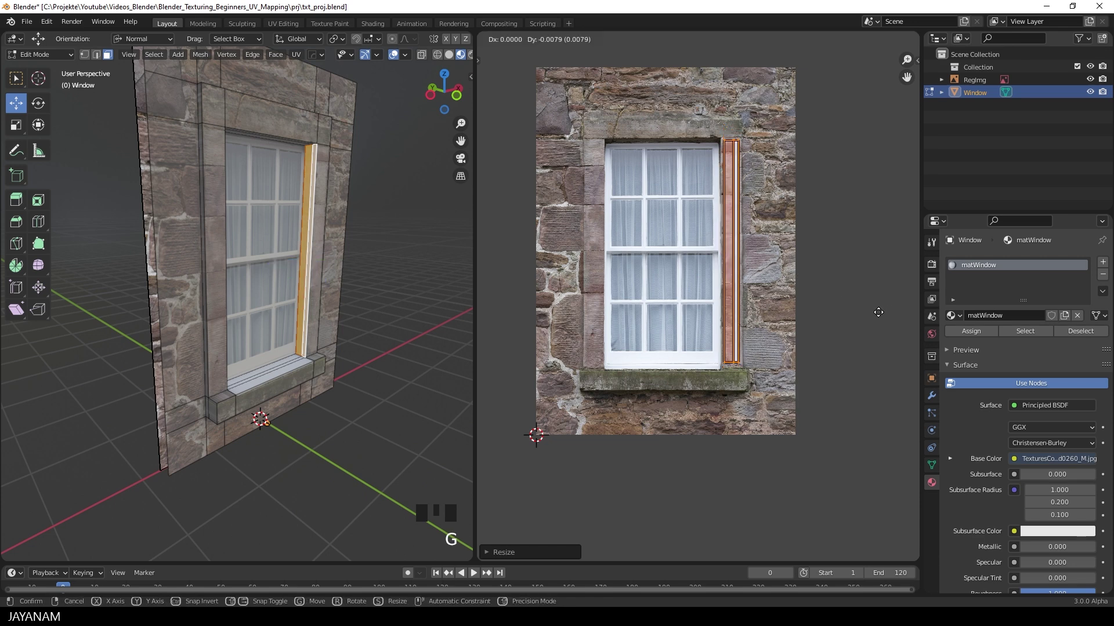
key("s")
key("Tab")
left_click_drag(388, 263, 370, 262)
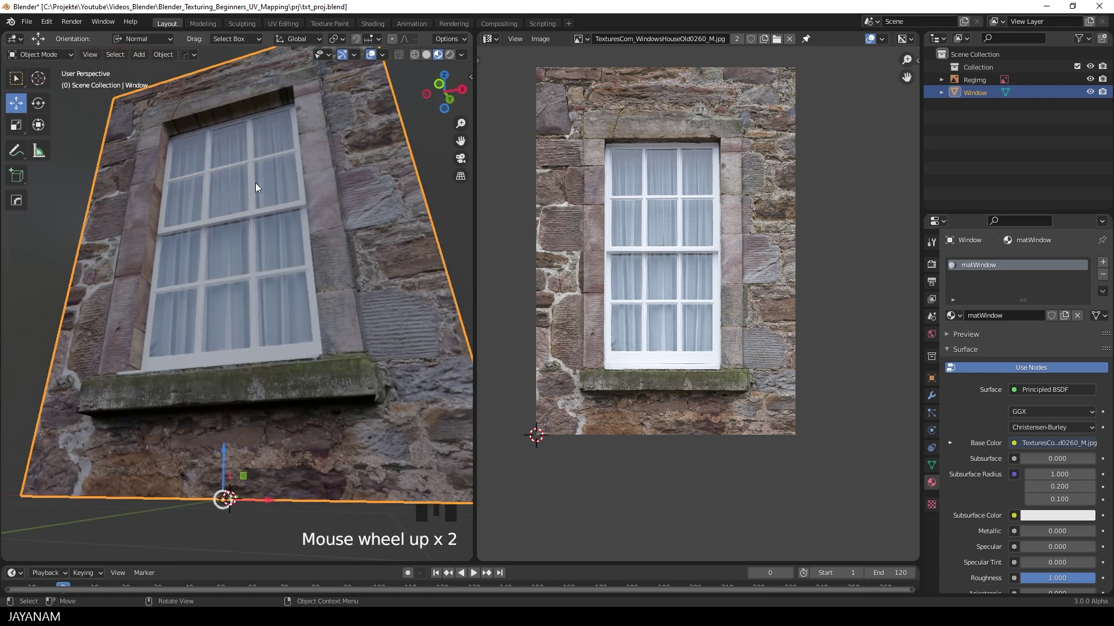
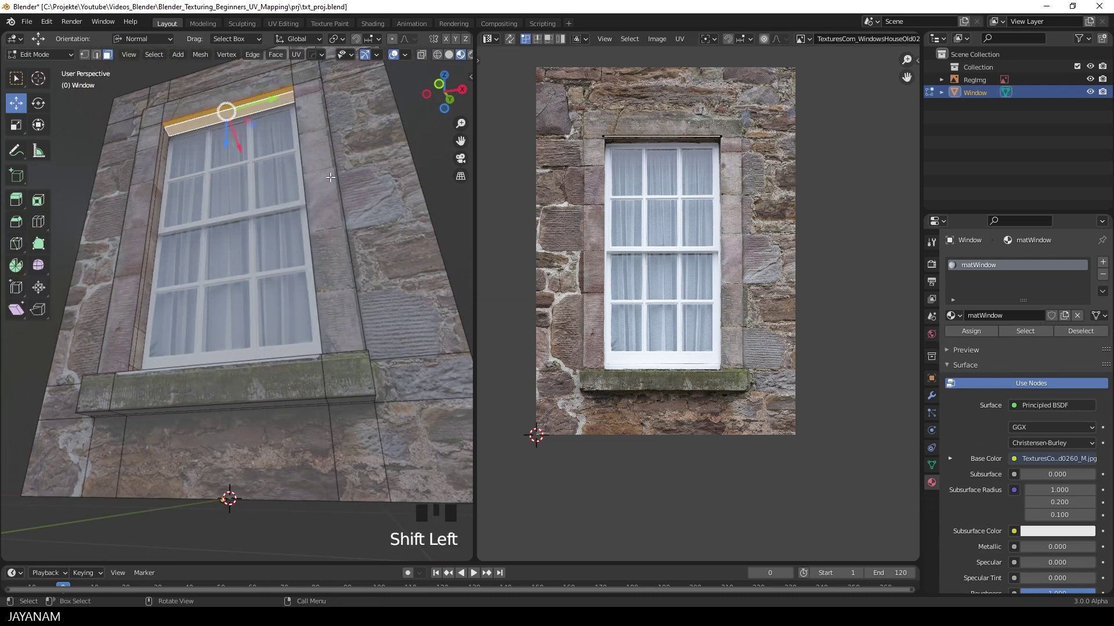
Step: Unwrap the recess's top face, rotate its island 90° horizontal, shrink it and move it above the window
key("u")
scroll("down", 3)
key("a")
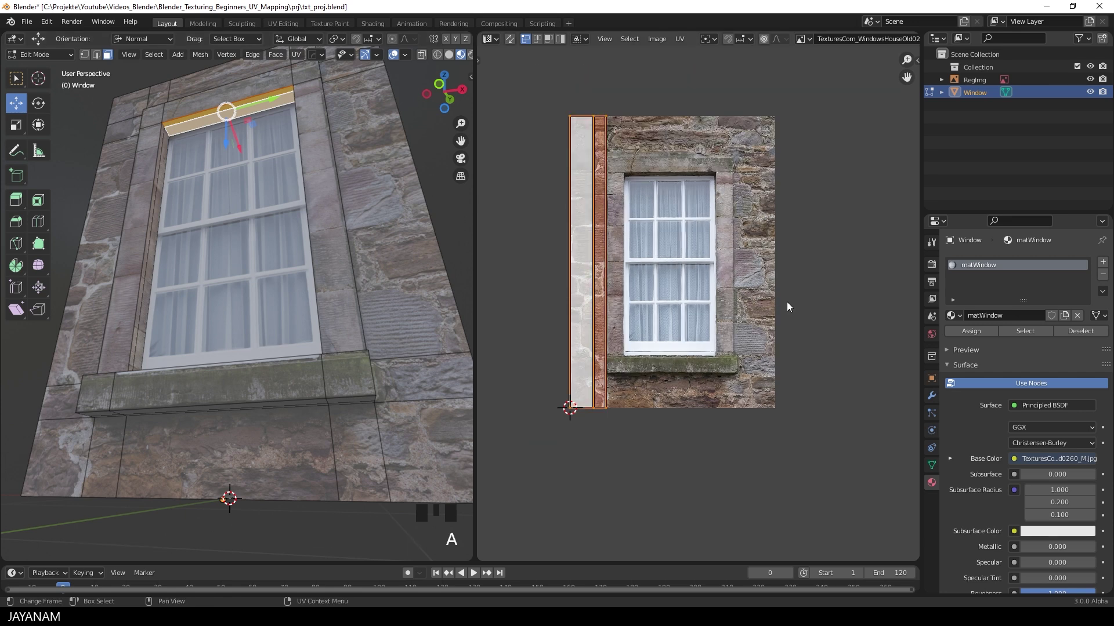
key("r")
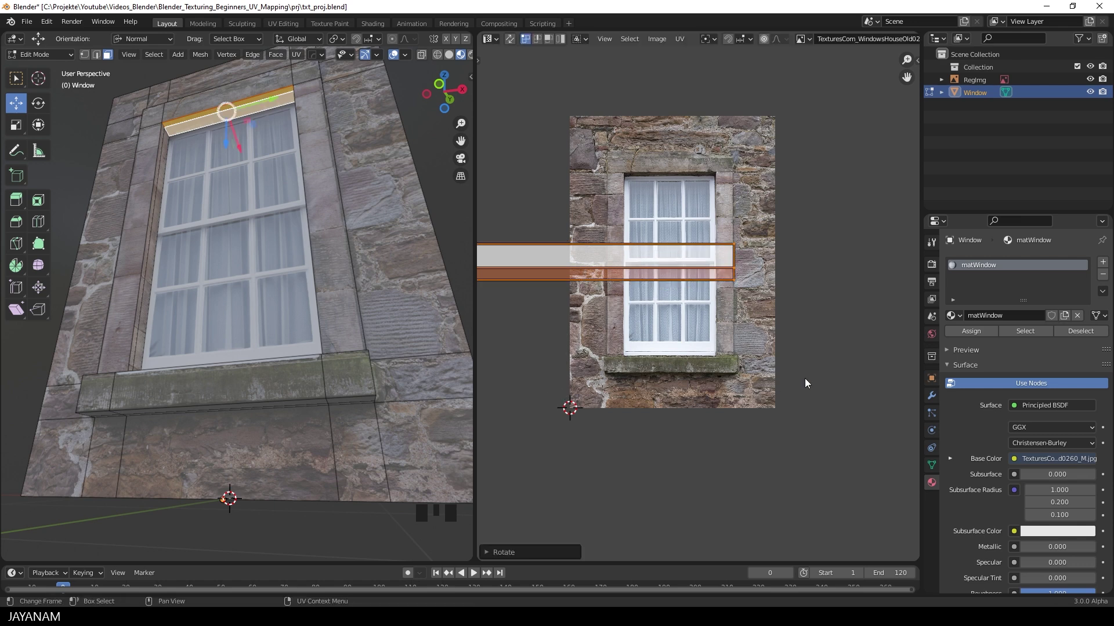
key("s")
key("g")
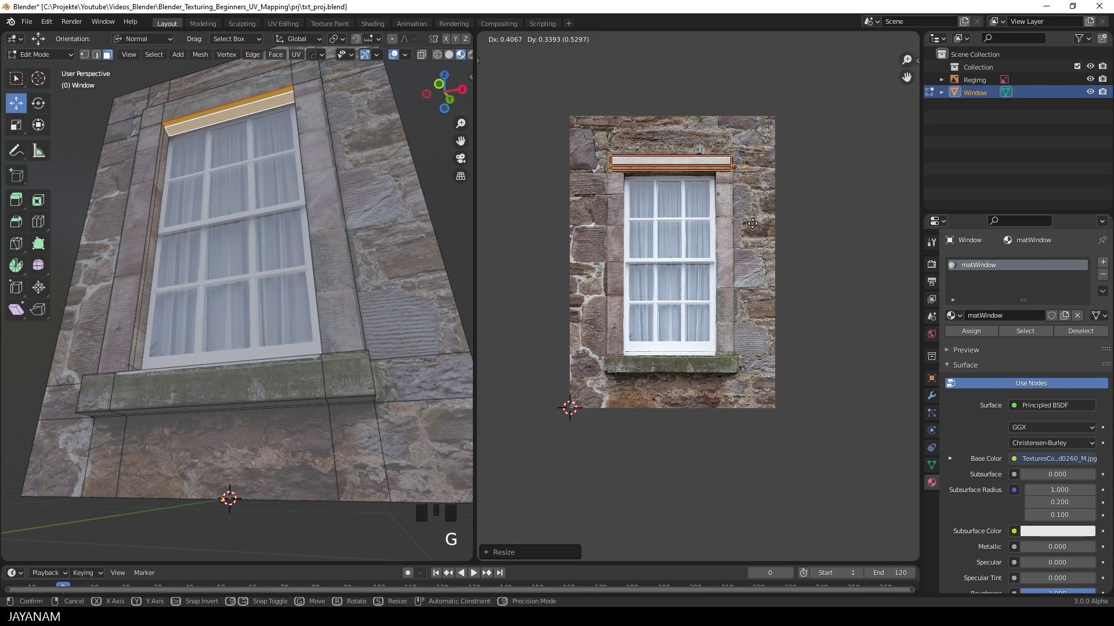
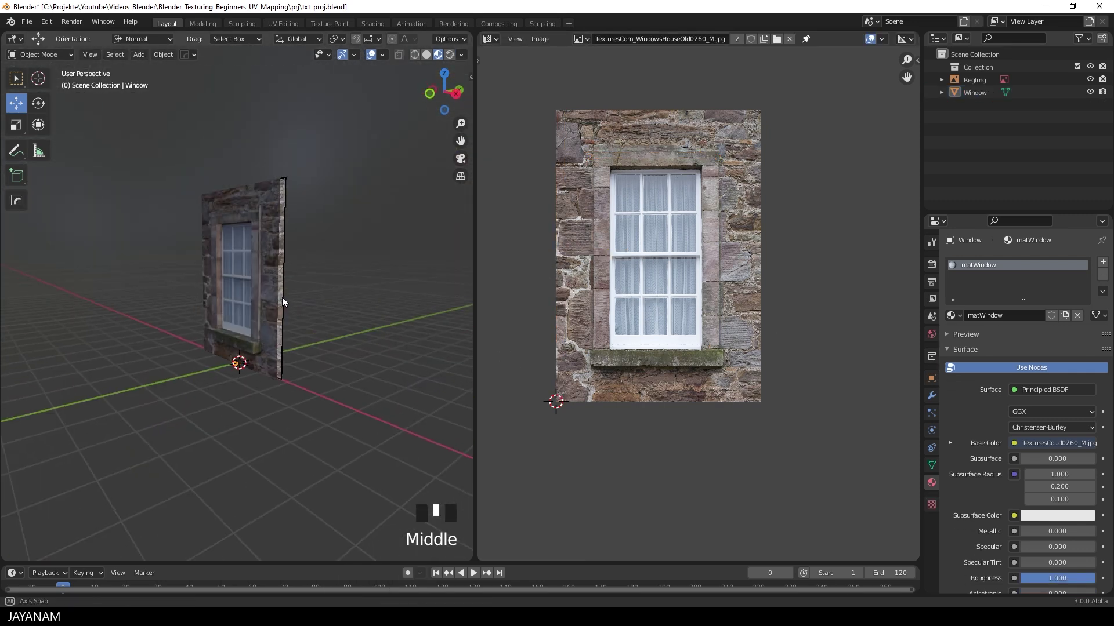
Step: Orbit around the window and bring up the Add list to place a point light beside it
left_click(183, 304)
key("h")
left_click_drag(189, 329, 303, 316)
scroll("up", 3)
left_click_drag(302, 320, 297, 321)
left_click_drag(479, 107, 562, 225)
scroll("down", 3)
key("shift+a")
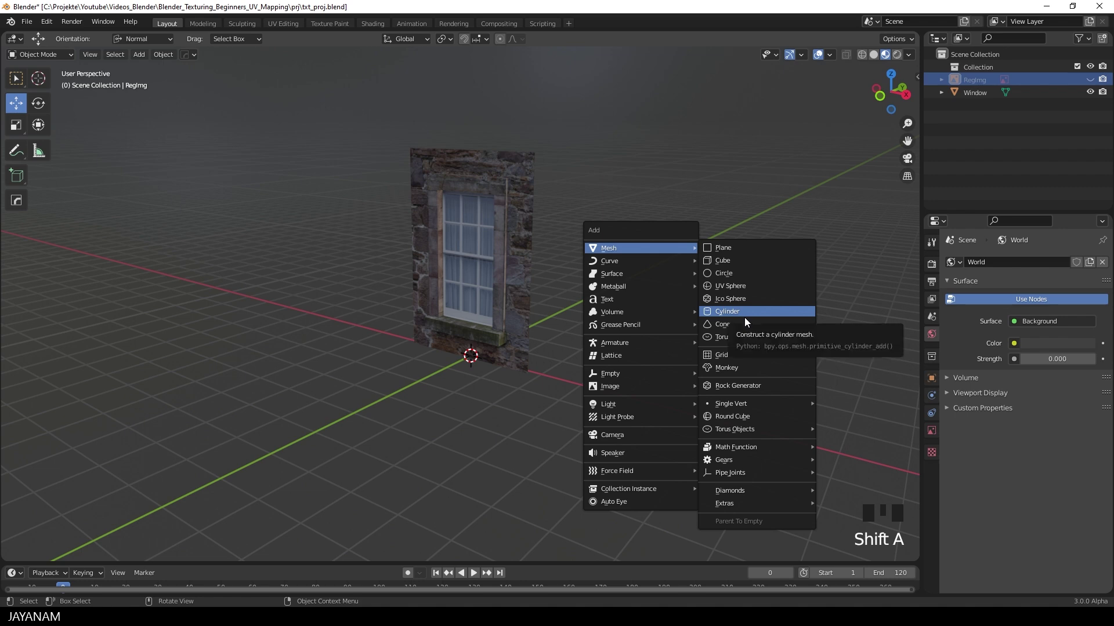
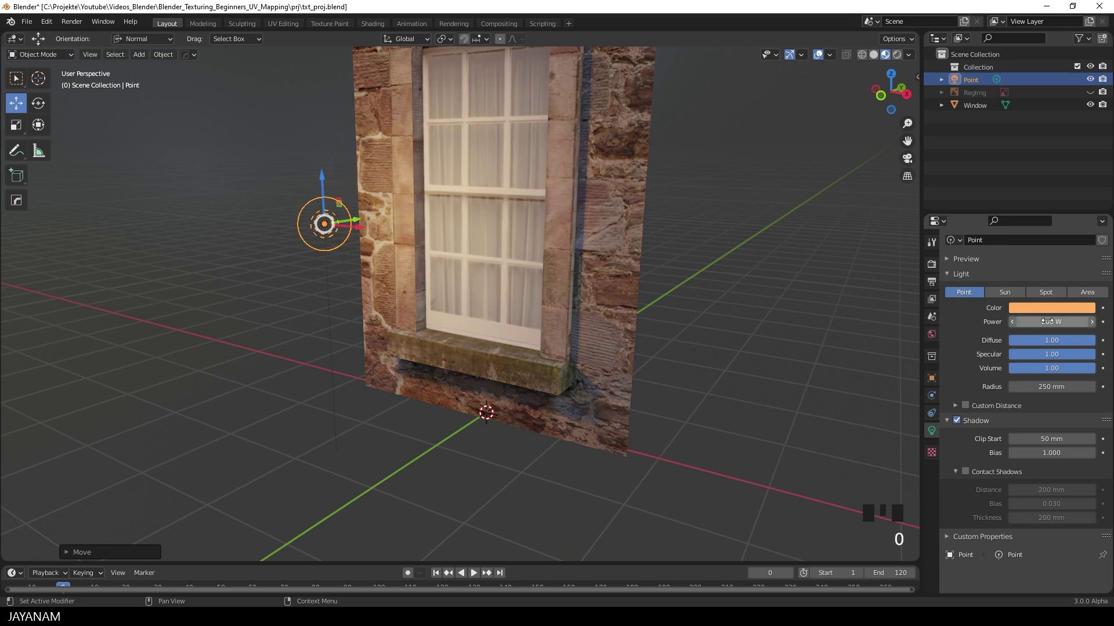
Step: Raise the point light's power to 200 W and move it in front of the window
scroll("down", 3)
left_click_drag(638, 319, 630, 320)
key("g")
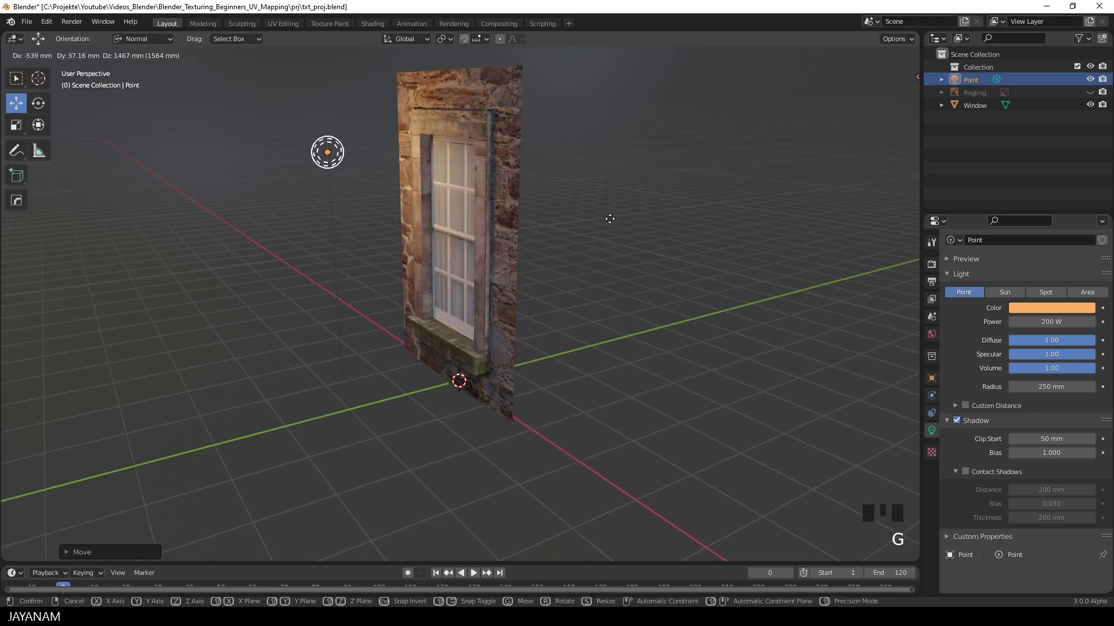
left_click_drag(563, 260, 619, 289)
key("g")
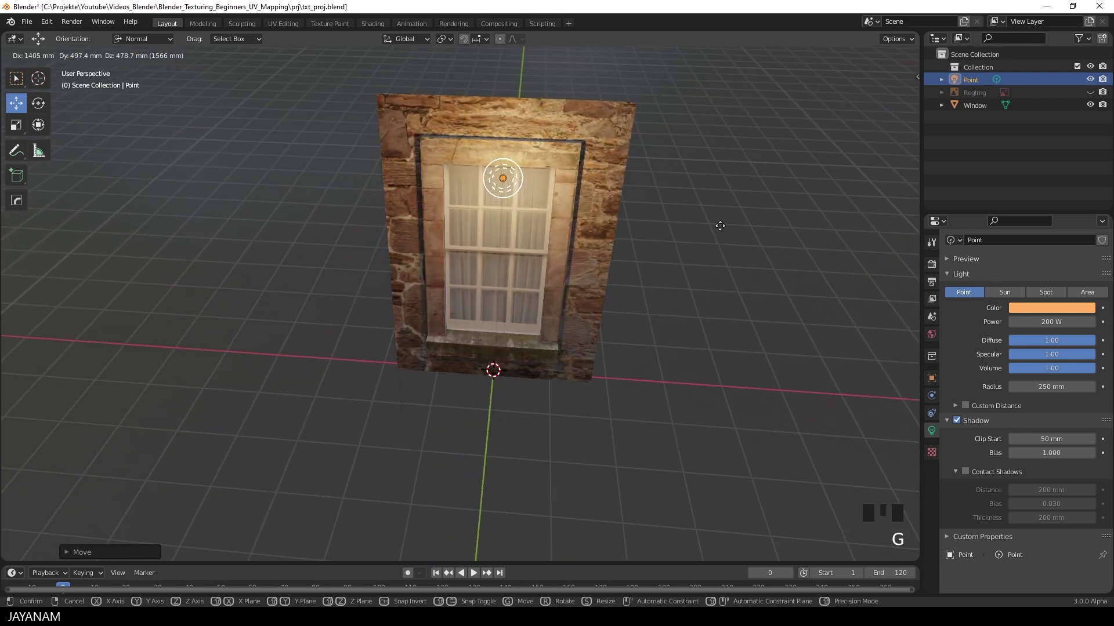